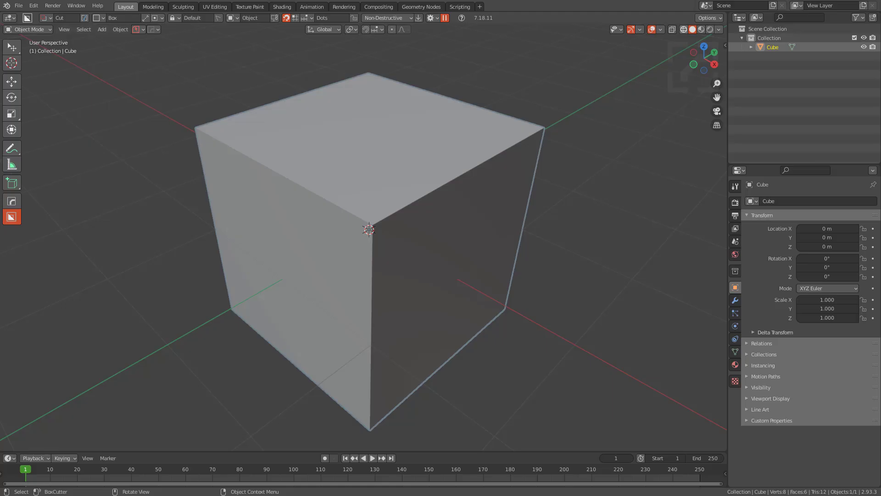
# Switch BoxCutter to Slice mode and extrude a rectangular slice on the cube's front face
pyautogui.moveTo(390, 224); pyautogui.dragTo(416, 210)
pyautogui.press('d')
pyautogui.click(446, 211)
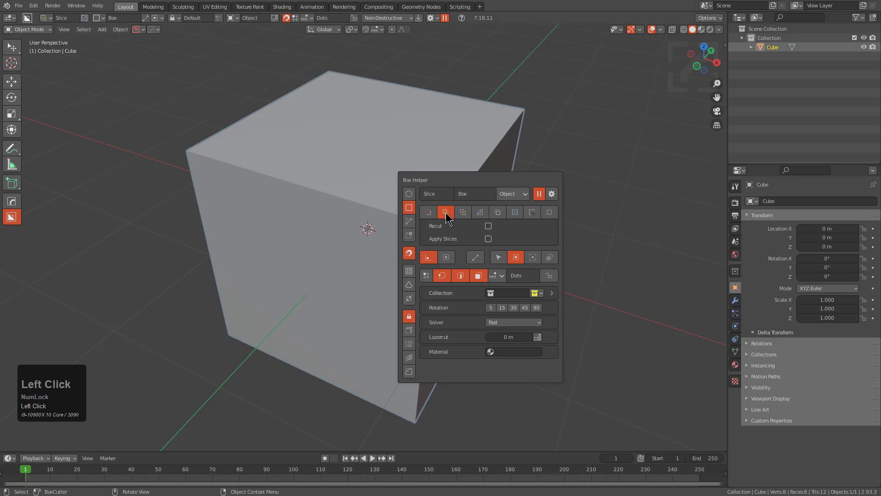
pyautogui.moveTo(493, 244); pyautogui.dragTo(445, 166)
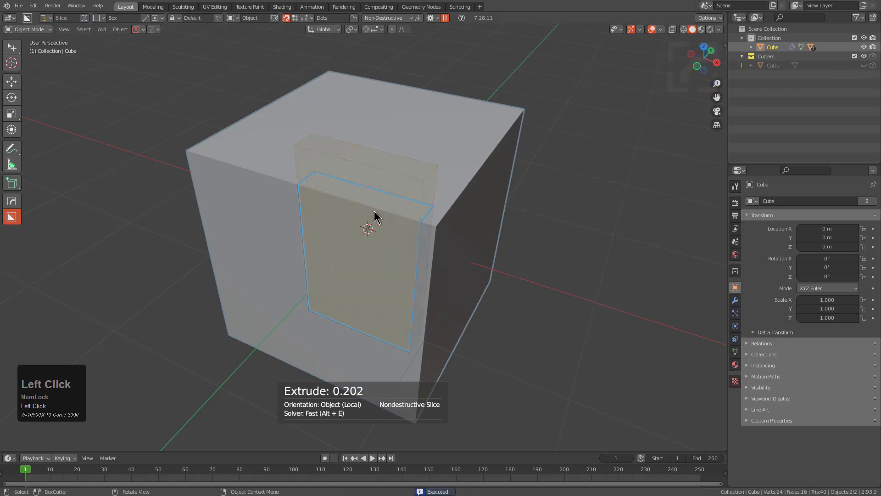
pyautogui.press('g')
# Adjust and review the separated slice piece so it sits back in place within the cube
pyautogui.rightClick(325, 250)
pyautogui.press('r')
pyautogui.rightClick(417, 323)
pyautogui.middleClick(389, 294)
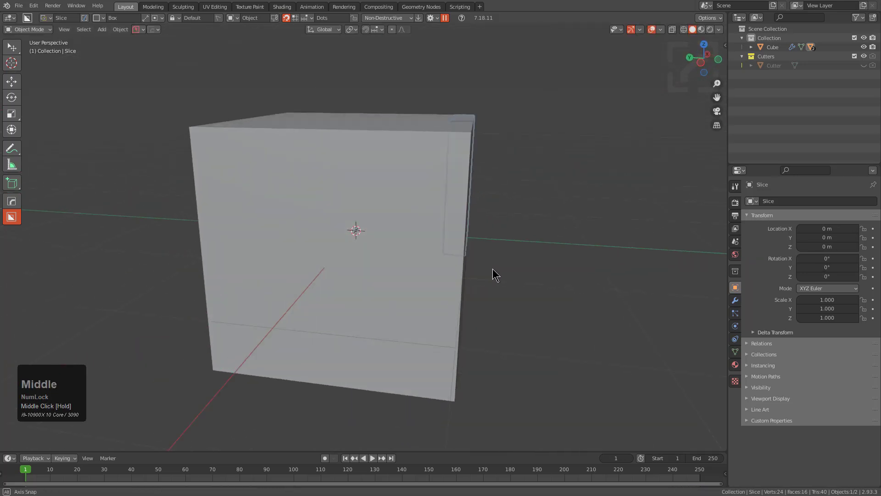
pyautogui.press('r')
pyautogui.rightClick(494, 262)
pyautogui.scroll(-3)
# Use HardOps Set Origin to place the slice's origin at its top edge midpoint
pyautogui.middleClick(406, 242)
pyautogui.press('q')
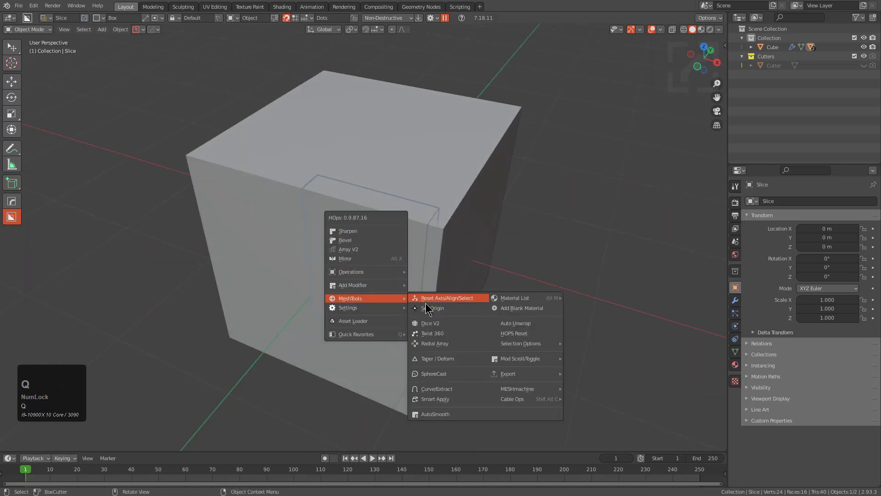
pyautogui.press('q')
pyautogui.click(432, 310)
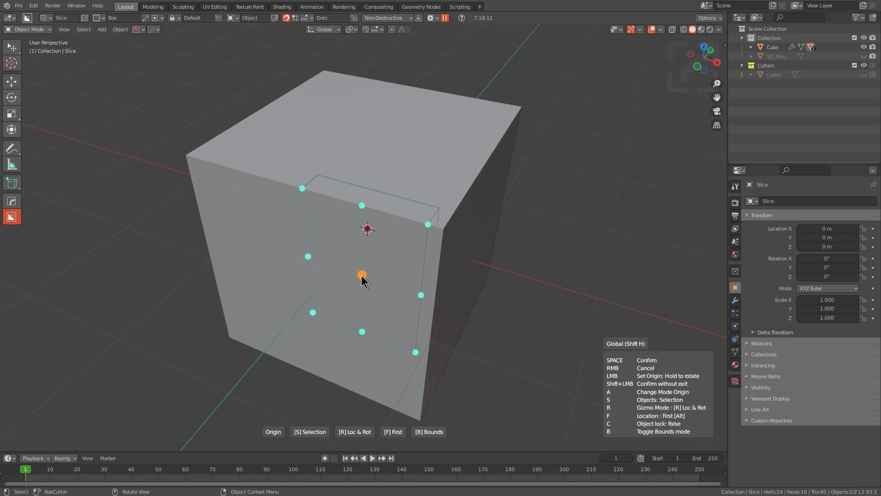
pyautogui.moveTo(365, 208); pyautogui.dragTo(366, 278)
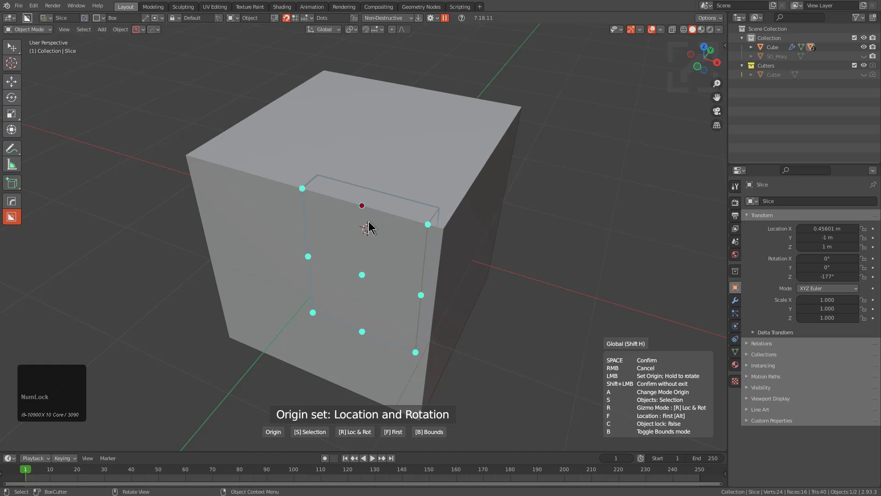
# Switch to rotation-only mode, align the slice's rotation to that edge, and start a mirror
pyautogui.press('r')
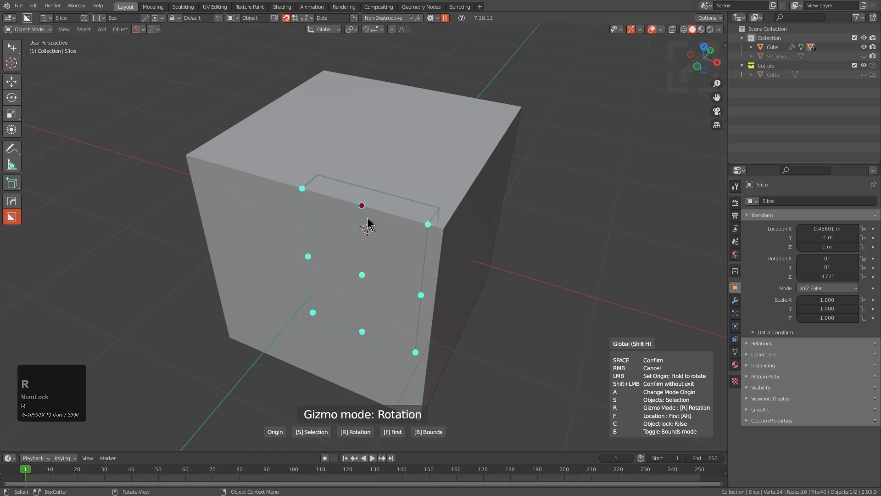
pyautogui.moveTo(365, 208); pyautogui.dragTo(389, 224)
pyautogui.press('alt+x')
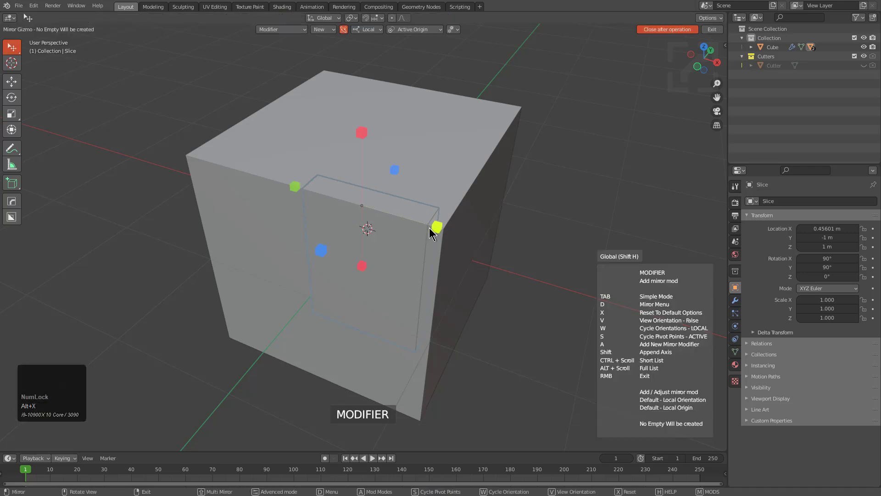
# Mirror the slice and cut tall vertical grooves into it, cycling the axis with X
pyautogui.rightClick(367, 214)
pyautogui.press('q')
pyautogui.moveTo(447, 242); pyautogui.dragTo(389, 222)
pyautogui.press('alt+x')
pyautogui.moveTo(444, 232); pyautogui.dragTo(407, 290)
pyautogui.press('x')
pyautogui.press('x')
pyautogui.press('x')
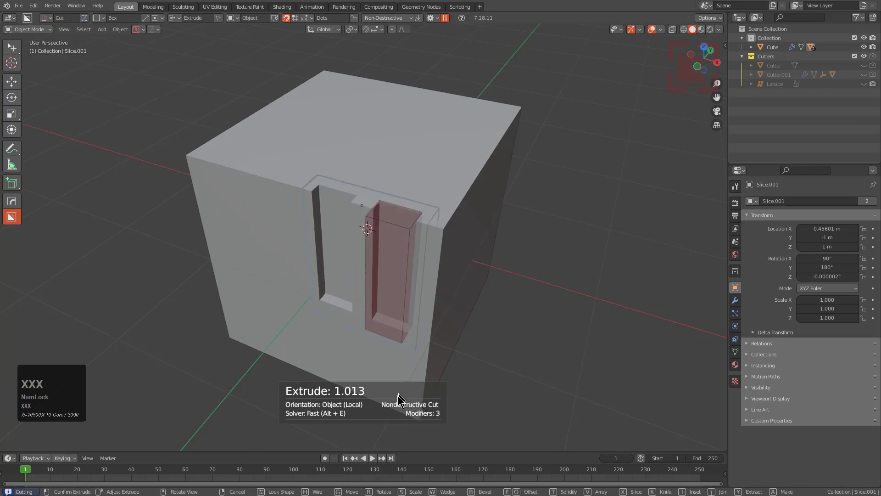
pyautogui.click(358, 432)
# Cut a small notch into the slice, cycling the cut axis before confirming
pyautogui.scroll(3)
pyautogui.click(444, 229)
pyautogui.press('x')
pyautogui.press('x')
pyautogui.press('x')
pyautogui.click(510, 228)
pyautogui.press('x')
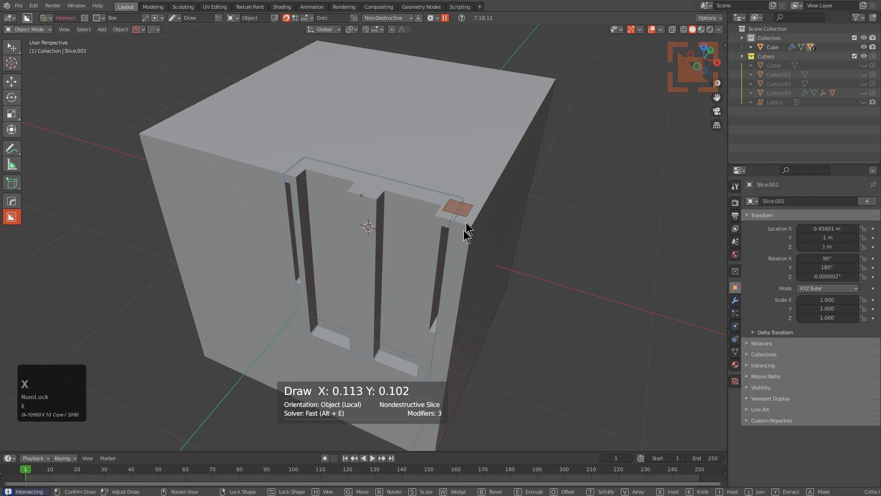
pyautogui.press('x')
pyautogui.click(430, 402)
# Review the grooved slice from the side and select the main cube again
pyautogui.middleClick(399, 220)
pyautogui.press('alt+a')
pyautogui.middleClick(383, 149)
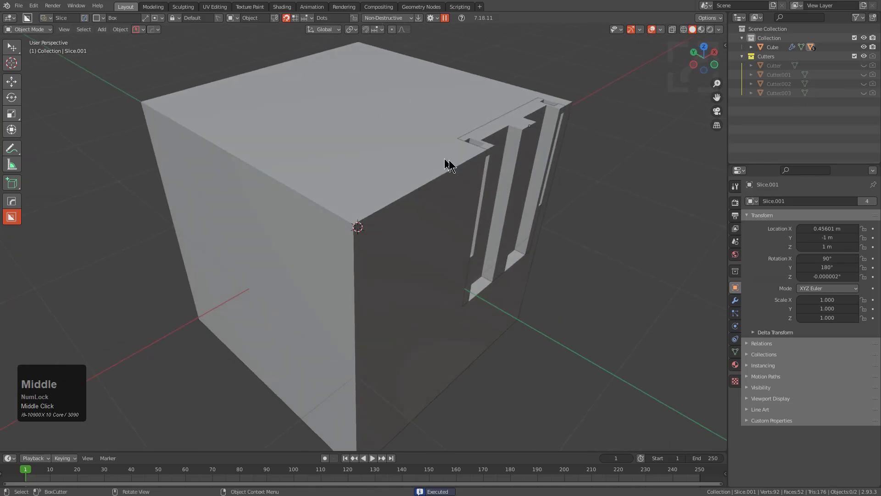
pyautogui.click(375, 208)
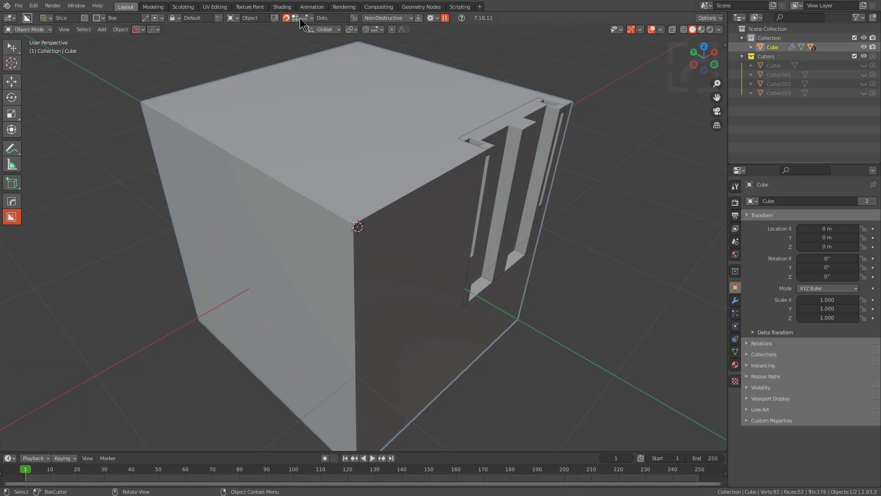
# Draw a slice rectangle starting from the cube's corner vertex
pyautogui.click(306, 21)
pyautogui.middleClick(436, 203)
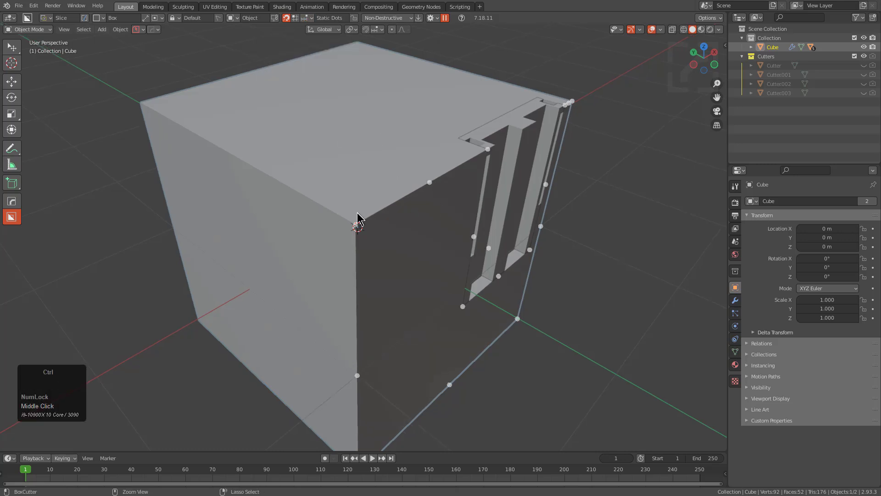
pyautogui.scroll(3)
pyautogui.scroll(3)
pyautogui.click(357, 225)
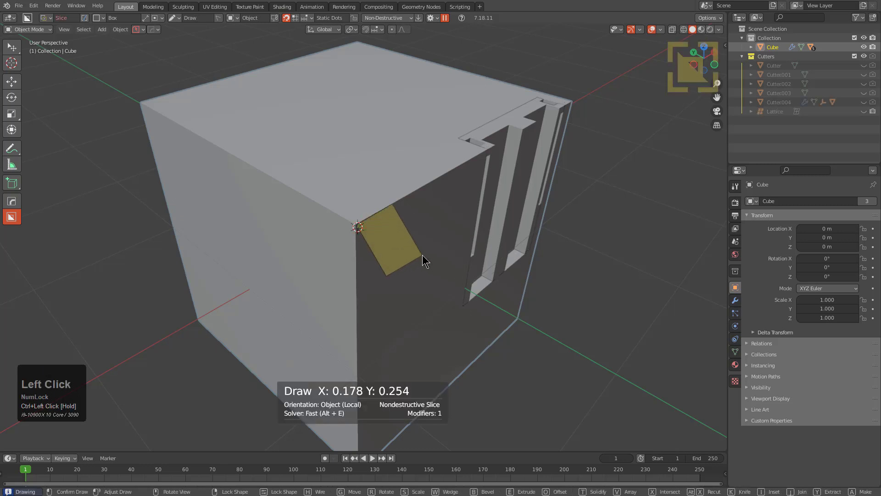
pyautogui.write('.xxx')
pyautogui.click(462, 258)
# Extrude the corner slice 0.1 deep, confirm it, and select the new slice
pyautogui.middleClick(421, 245)
pyautogui.moveTo(436, 268); pyautogui.dragTo(542, 336)
pyautogui.press('x')
pyautogui.press('x')
pyautogui.press('x')
pyautogui.press('x')
pyautogui.click(538, 334)
pyautogui.middleClick(485, 280)
pyautogui.press('alt+a')
pyautogui.doubleClick(353, 212)
pyautogui.middleClick(358, 271)
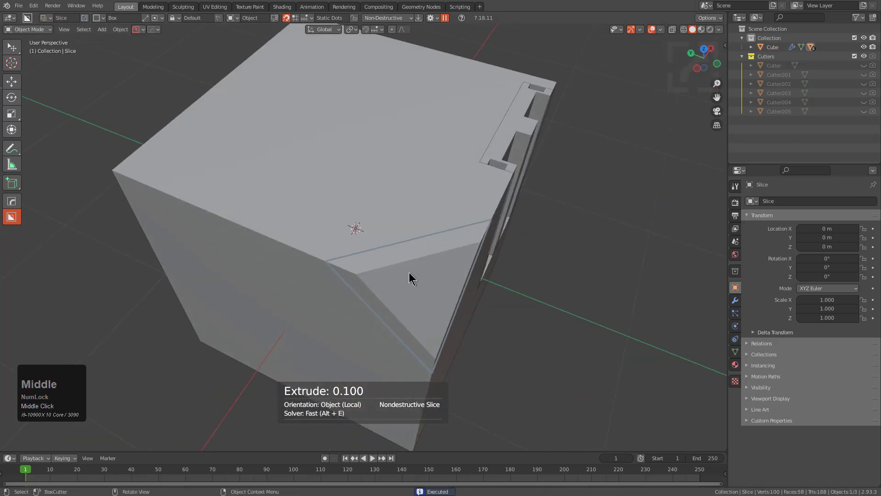
# Use HardOps Set Origin to move the new slice's origin to the cube's corner
pyautogui.press('q')
pyautogui.moveTo(444, 245); pyautogui.dragTo(379, 240)
pyautogui.middleClick(378, 240)
pyautogui.scroll(3)
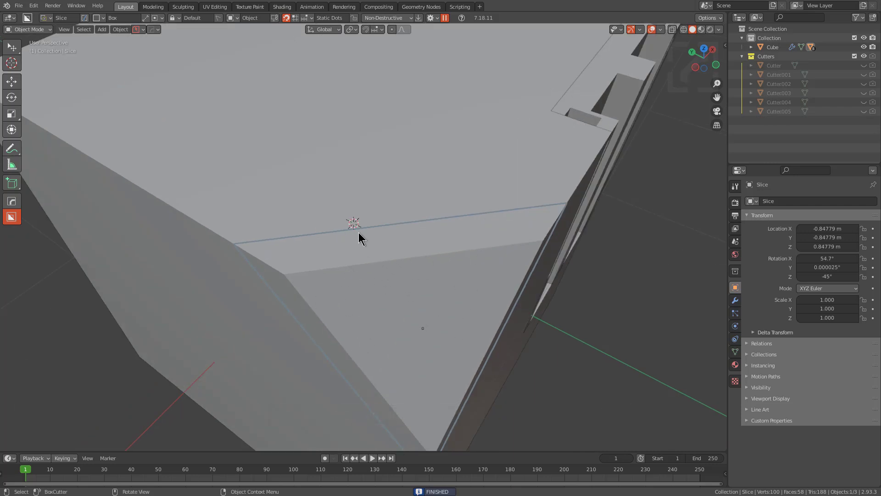
# BoxCut a small rectangular pocket into the slice and add a mirror modifier
pyautogui.doubleClick(355, 235)
pyautogui.press('x')
pyautogui.press('x')
pyautogui.press('x')
pyautogui.press('g')
pyautogui.click(480, 321)
pyautogui.click(454, 234)
pyautogui.scroll(-3)
pyautogui.middleClick(433, 247)
pyautogui.doubleClick(434, 242)
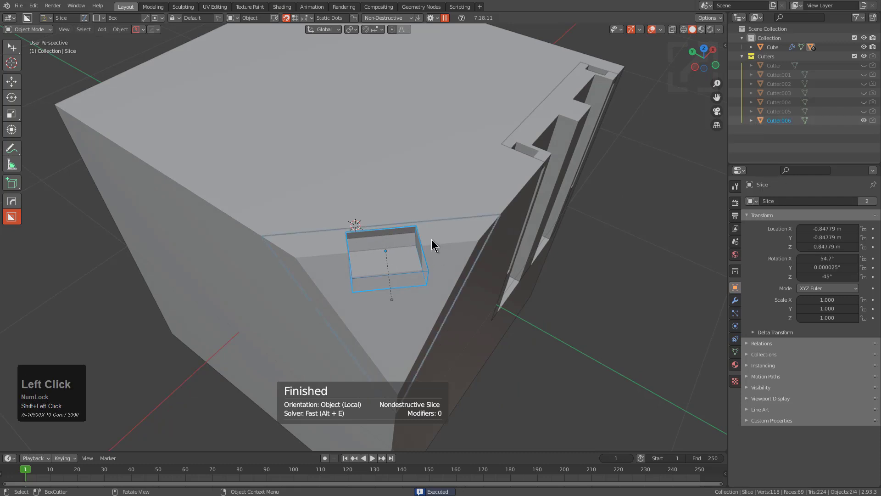
pyautogui.press('alt+x')
pyautogui.click(312, 309)
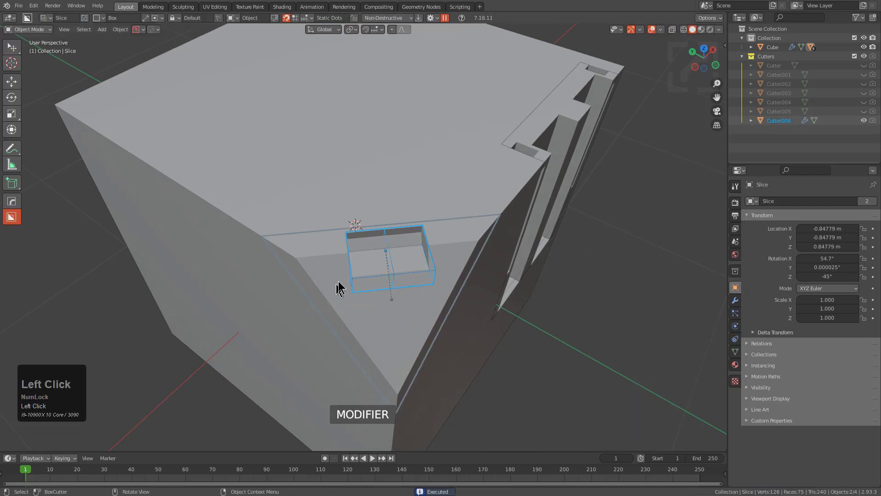
# Work through the HardOps menu and move on to the lattice-walled plastic crate model
pyautogui.press('q')
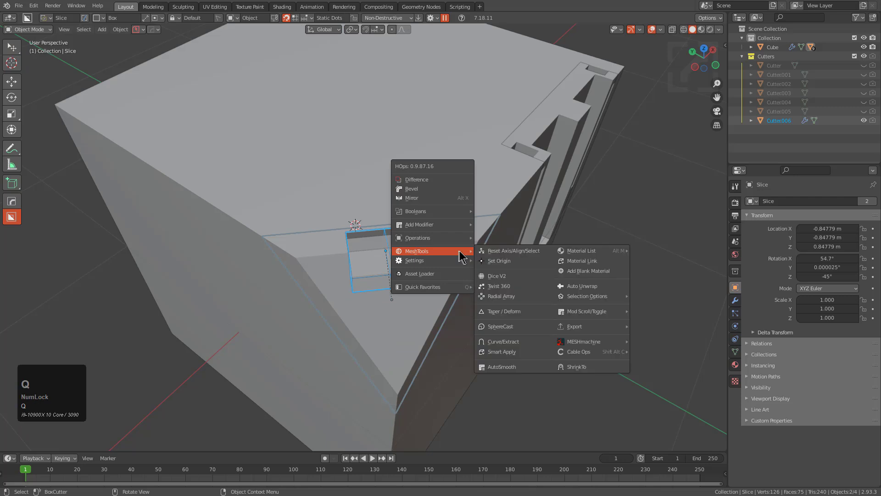
pyautogui.doubleClick(513, 299)
pyautogui.scroll(-3)
pyautogui.scroll(3)
pyautogui.click(513, 299)
pyautogui.middleClick(426, 270)
# Start Set Origin on the crate and toggle Bounds mode (B) for bounding-box snap points
pyautogui.press('1')
pyautogui.middleClick(331, 223)
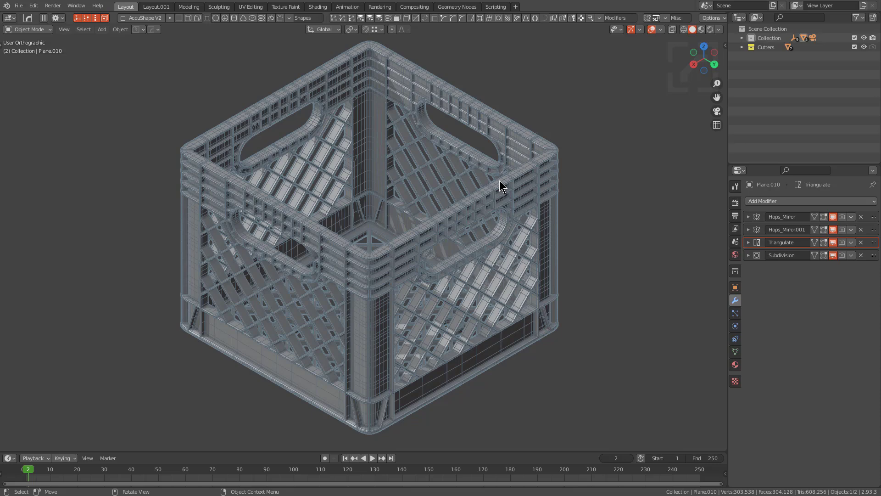
pyautogui.press('q')
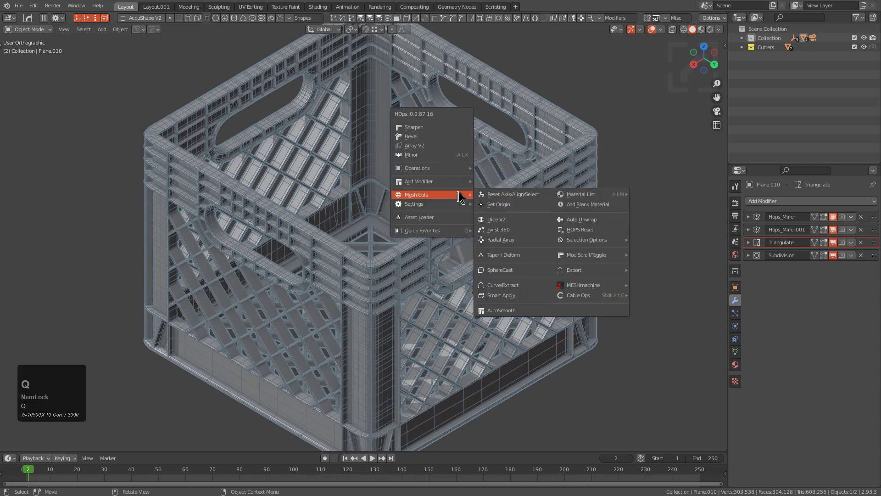
pyautogui.doubleClick(500, 206)
pyautogui.scroll(3)
pyautogui.middleClick(524, 266)
pyautogui.scroll(3)
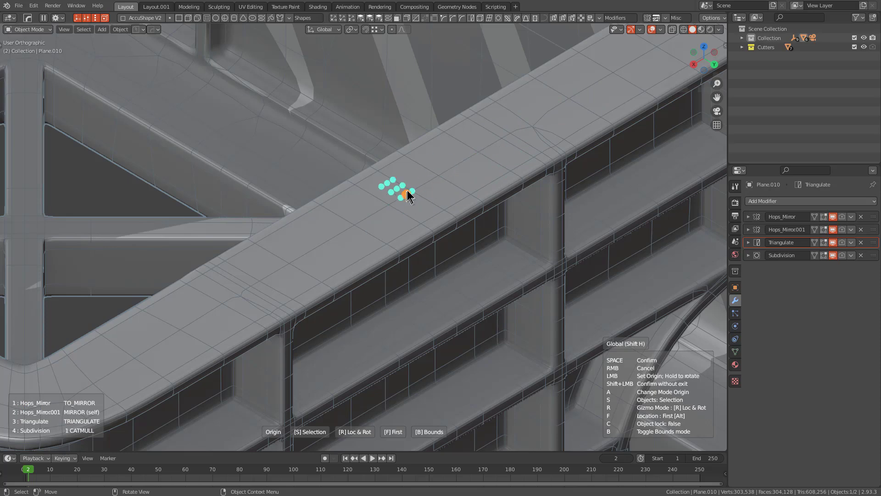
pyautogui.scroll(-3)
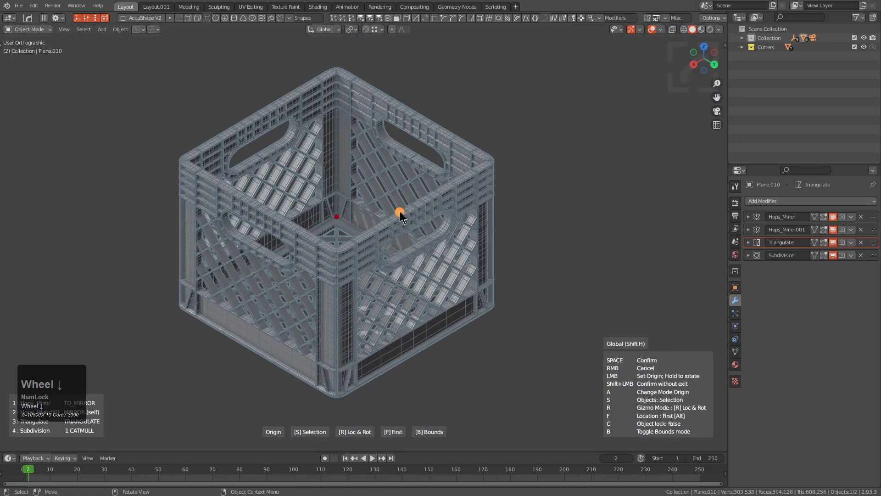
pyautogui.press('b')
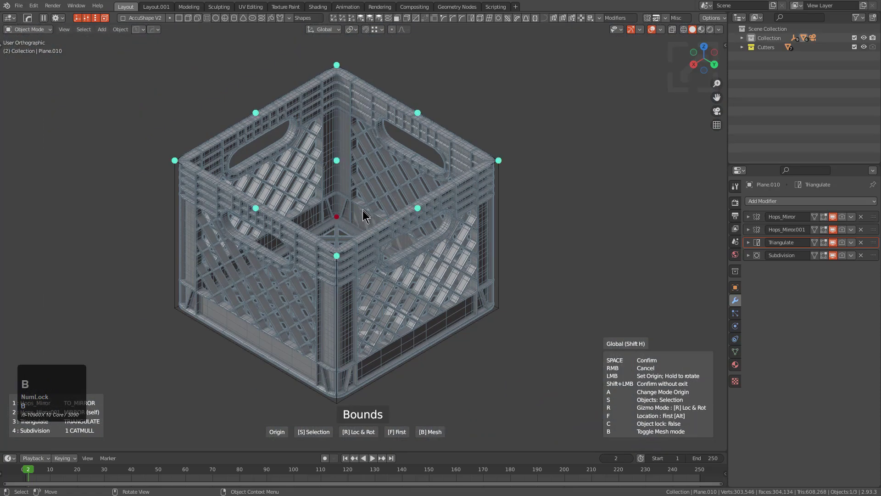
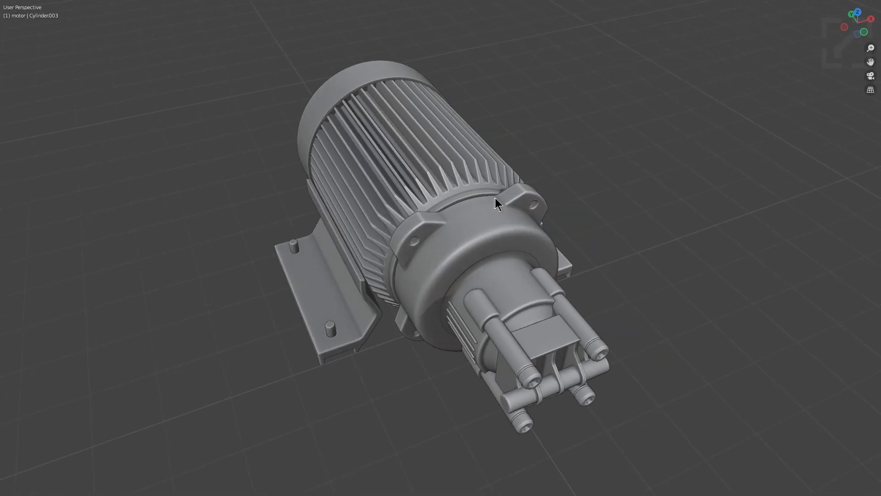
# Select the motor's rear end cap and set its origin by location with the origin tool
pyautogui.middleClick(437, 194)
pyautogui.middleClick(380, 180)
pyautogui.scroll(3)
pyautogui.click(300, 75)
pyautogui.press('q')
pyautogui.doubleClick(492, 119)
pyautogui.moveTo(370, 161); pyautogui.dragTo(234, 264)
pyautogui.press('b')
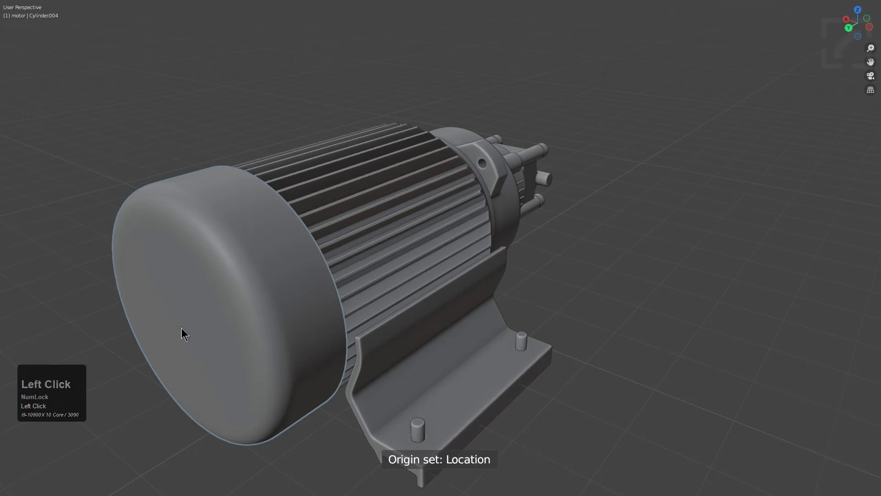
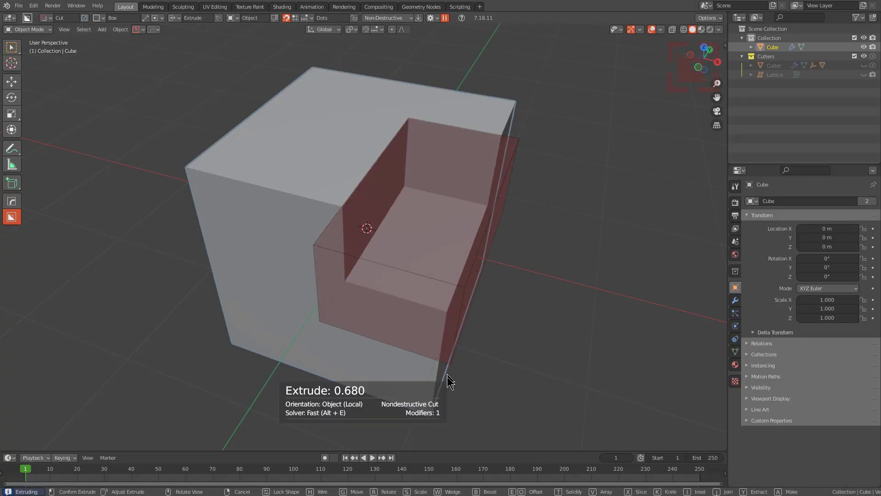
# Confirm the first box cut, cut a second box, and outline a narrow cut near the centre
pyautogui.click(450, 402)
pyautogui.press('alt+x')
pyautogui.moveTo(445, 254); pyautogui.dragTo(383, 336)
pyautogui.press('g')
pyautogui.click(394, 316)
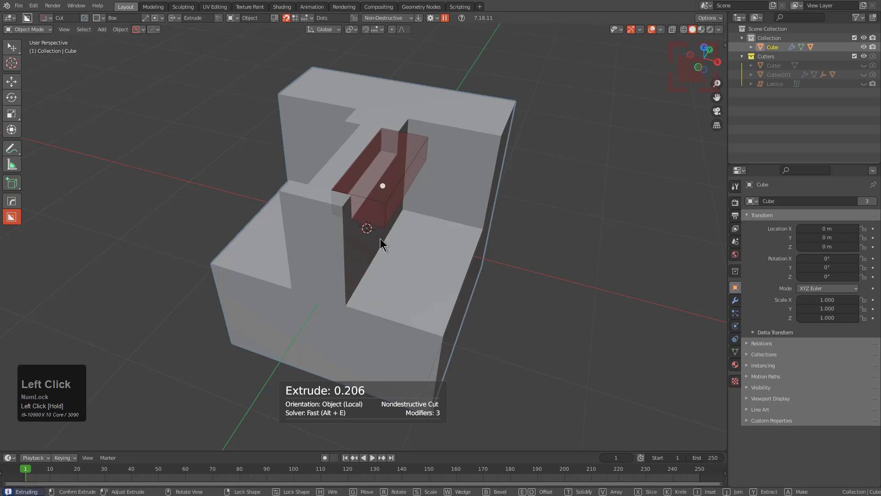
pyautogui.moveTo(462, 210); pyautogui.dragTo(330, 447)
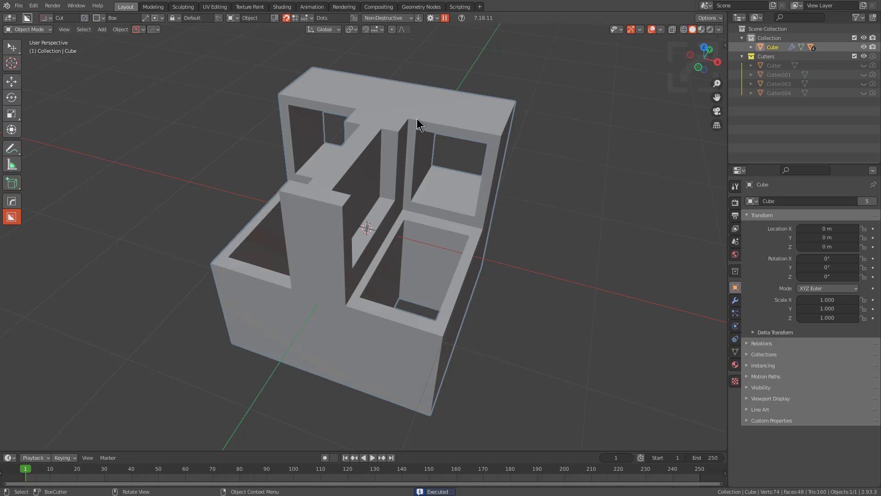
# Try a loop cut on the cube in edit mode, then cancel and return to object mode
pyautogui.press('ctrl+a')
pyautogui.moveTo(421, 135); pyautogui.dragTo(412, 134)
pyautogui.press('Tab')
pyautogui.press('ctrl+r')
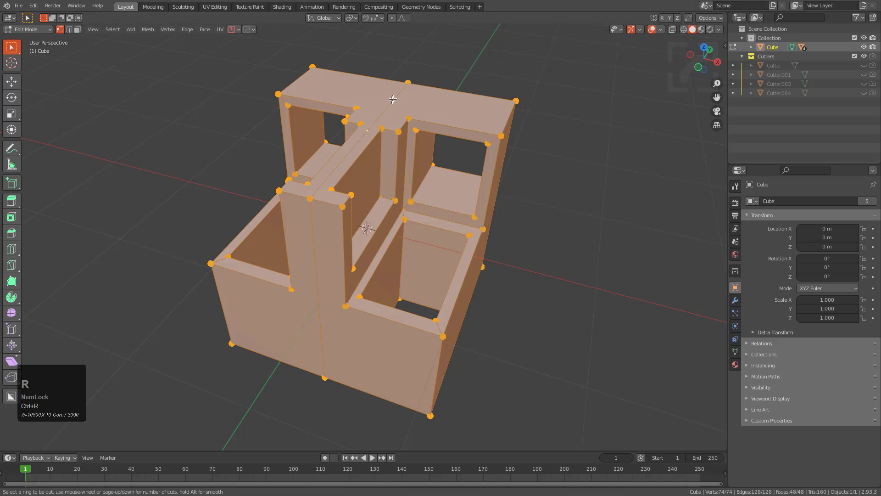
pyautogui.scroll(3)
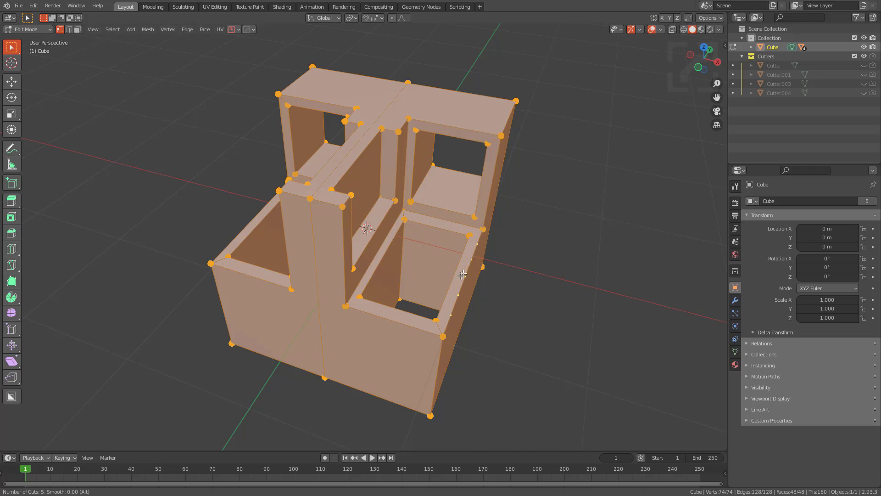
pyautogui.press('Tab')
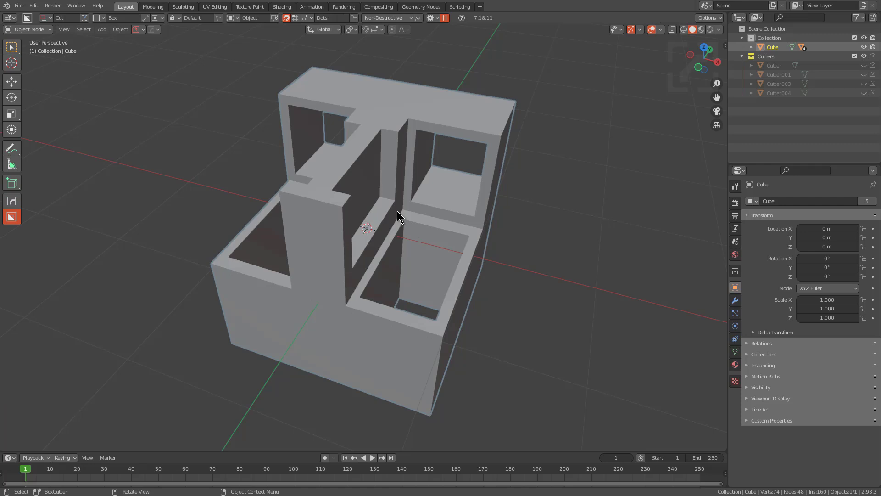
# Run Dice V2 on the cut cube and scroll the slice count to 10
pyautogui.press('q')
pyautogui.click(440, 241)
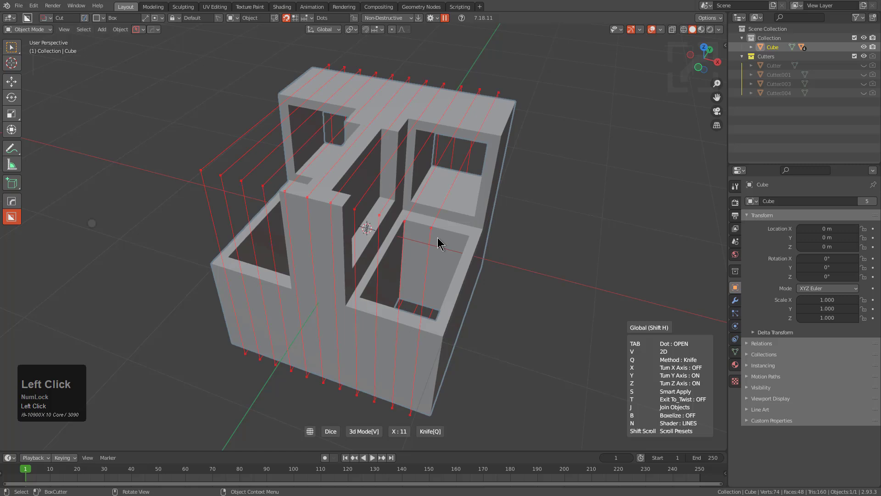
pyautogui.scroll(-3)
pyautogui.scroll(3)
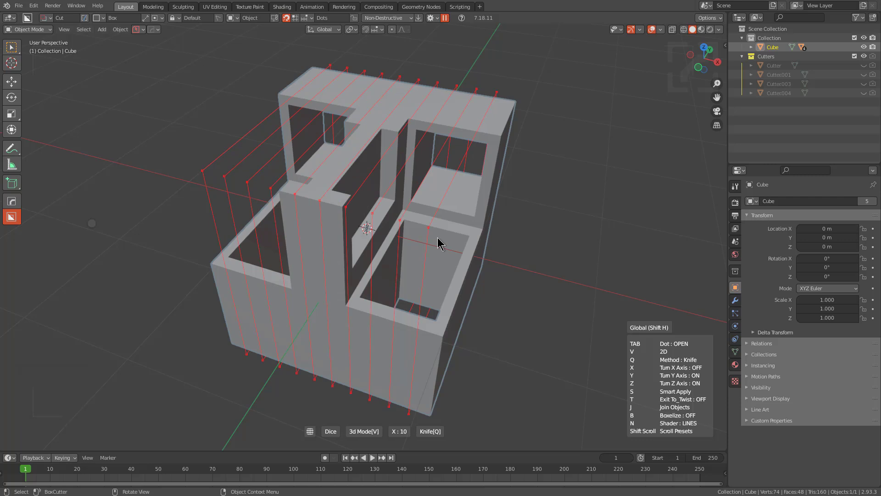
pyautogui.scroll(-3)
pyautogui.scroll(3)
pyautogui.scroll(-3)
pyautogui.scroll(3)
pyautogui.scroll(-3)
pyautogui.scroll(3)
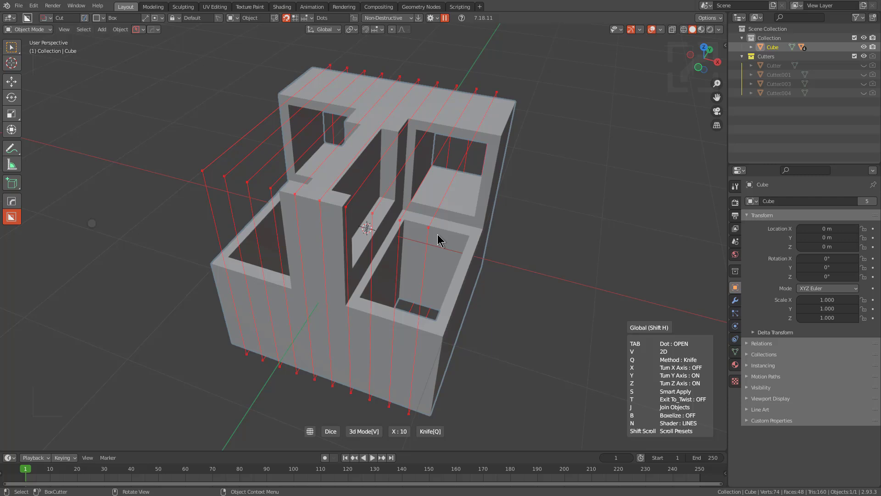
pyautogui.scroll(3)
# Enable twist after dicing, then apply the dice and twist the cube radially 360 degrees
pyautogui.press('t')
pyautogui.click(440, 238)
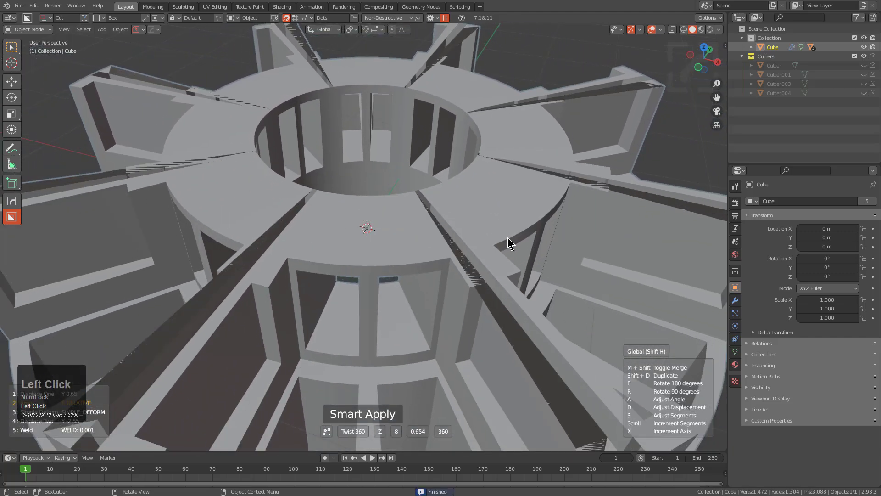
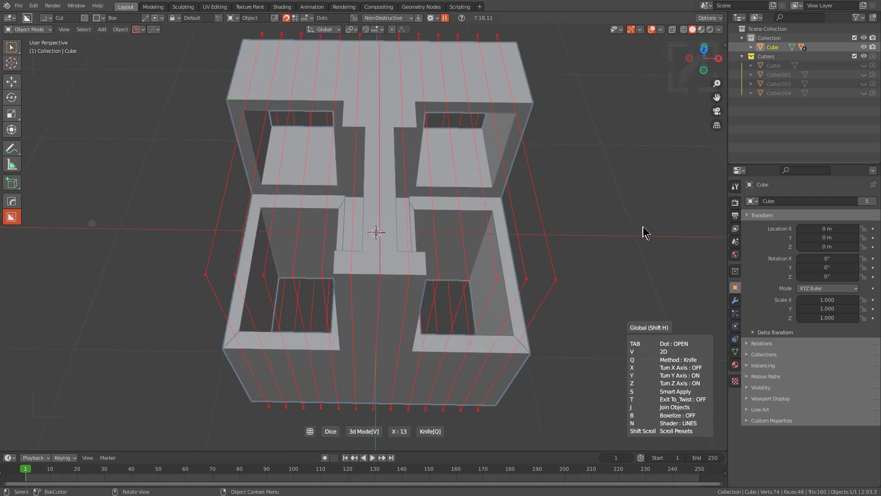
# Apply the thirteen-slice dice with Twist 360 and orbit to inspect the hollow spoked wheel
pyautogui.press('t')
pyautogui.click(662, 234)
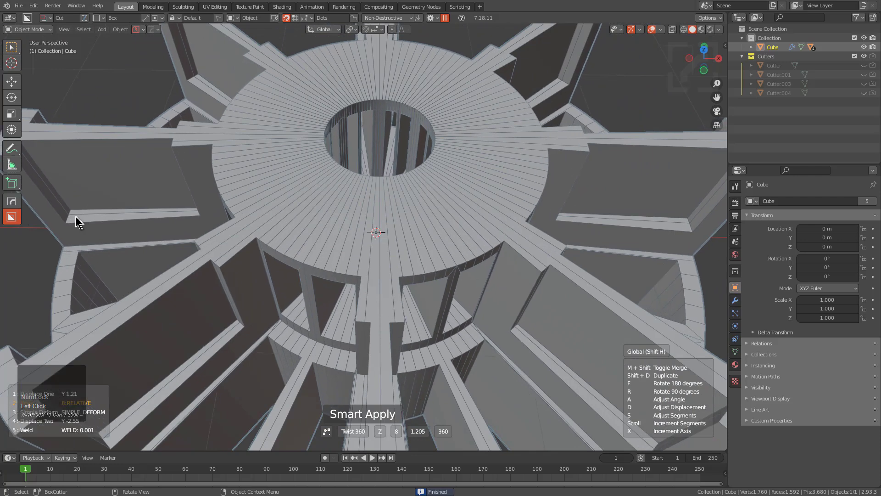
pyautogui.click(67, 211)
pyautogui.scroll(-3)
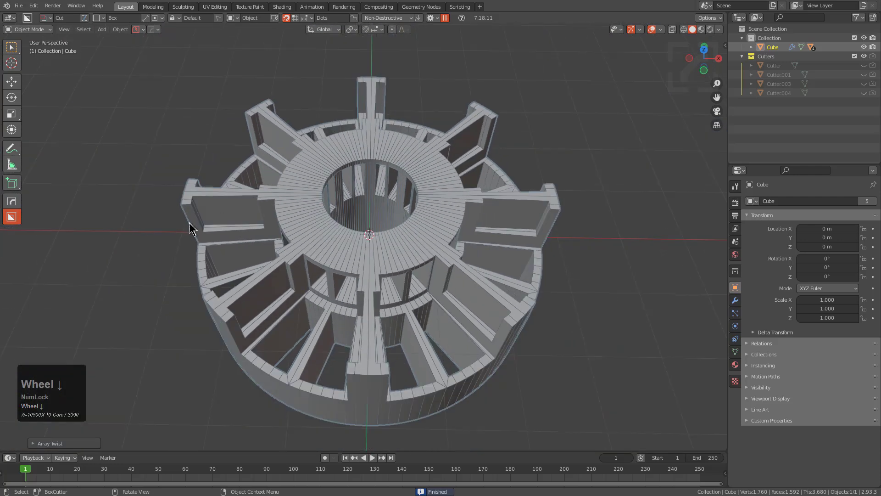
pyautogui.moveTo(349, 303); pyautogui.dragTo(380, 322)
pyautogui.scroll(3)
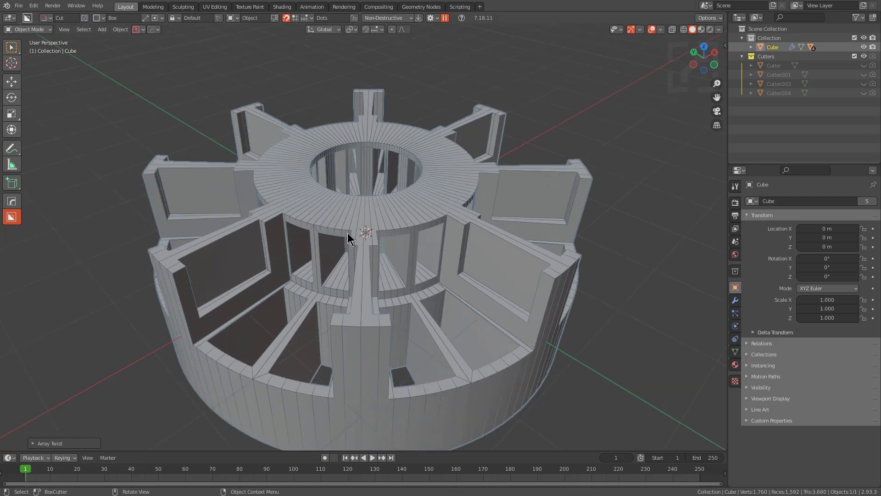
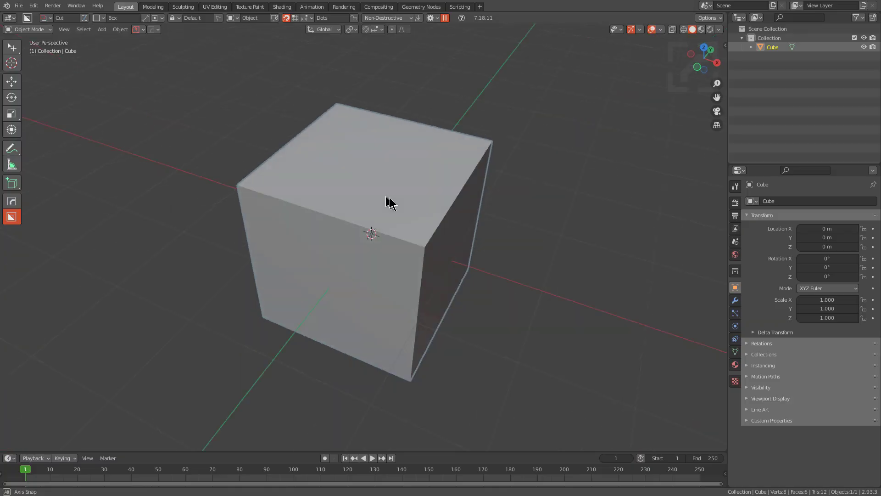
# Browse the HardOps MeshTools options for the cube without choosing a tool
pyautogui.press('q')
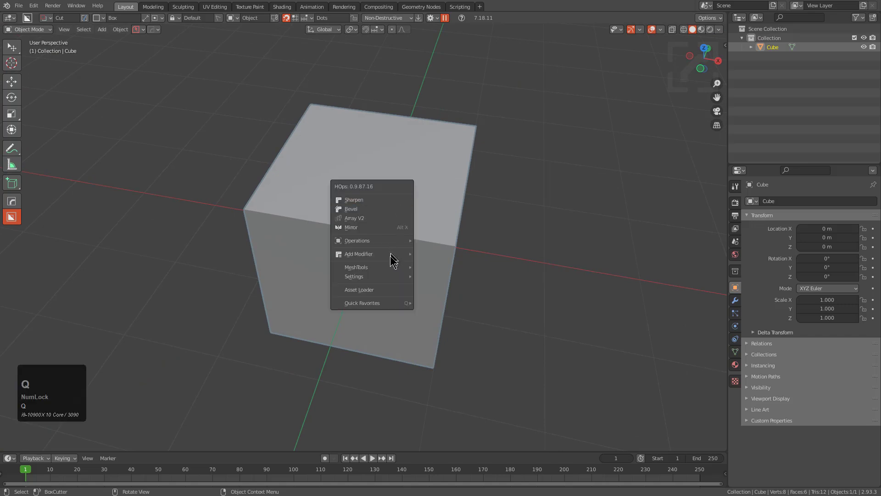
pyautogui.click(447, 296)
pyautogui.scroll(3)
pyautogui.scroll(3)
pyautogui.rightClick(429, 246)
# Start Dice V2 on the cube and switch it to 2D mode for a flat cut grid
pyautogui.press('q')
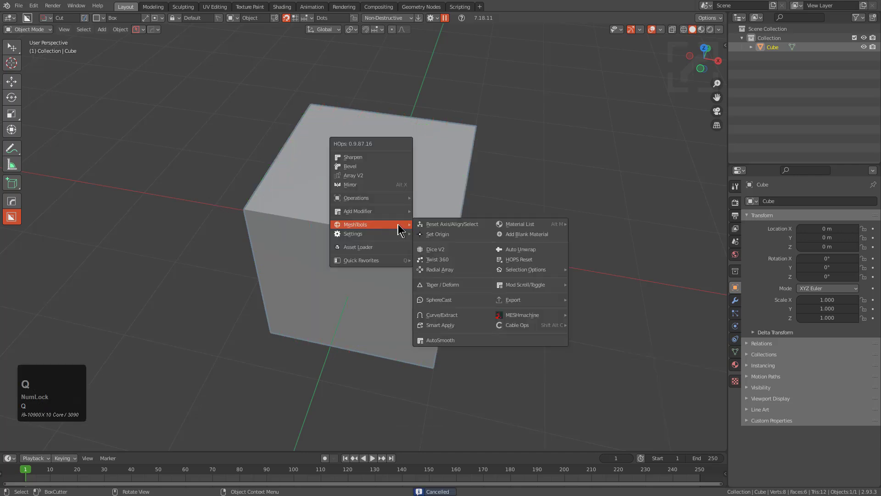
pyautogui.click(443, 254)
pyautogui.press('v')
pyautogui.moveTo(437, 254); pyautogui.dragTo(368, 242)
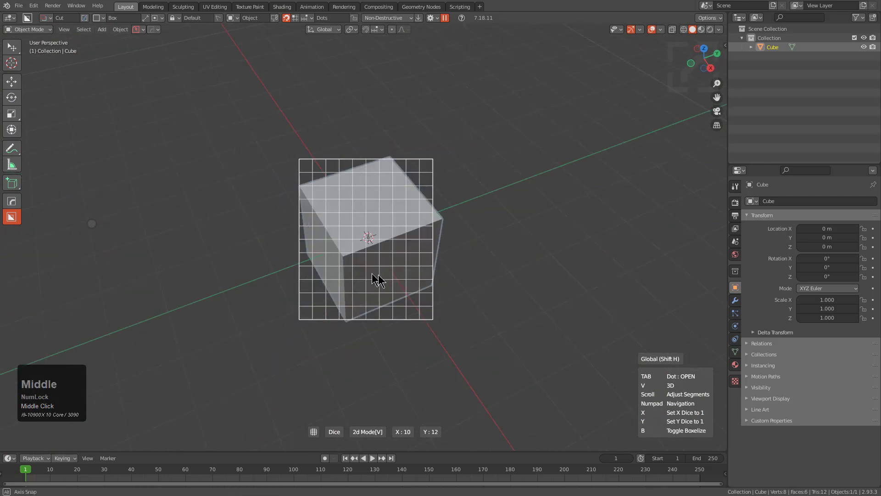
pyautogui.middleClick(355, 237)
pyautogui.middleClick(362, 253)
pyautogui.middleClick(363, 277)
pyautogui.middleClick(374, 259)
pyautogui.middleClick(352, 255)
pyautogui.middleClick(349, 226)
pyautogui.middleClick(391, 285)
pyautogui.middleClick(393, 245)
pyautogui.middleClick(408, 233)
pyautogui.middleClick(393, 238)
pyautogui.middleClick(401, 268)
pyautogui.middleClick(401, 249)
pyautogui.middleClick(394, 213)
pyautogui.middleClick(383, 236)
pyautogui.middleClick(380, 251)
pyautogui.middleClick(366, 241)
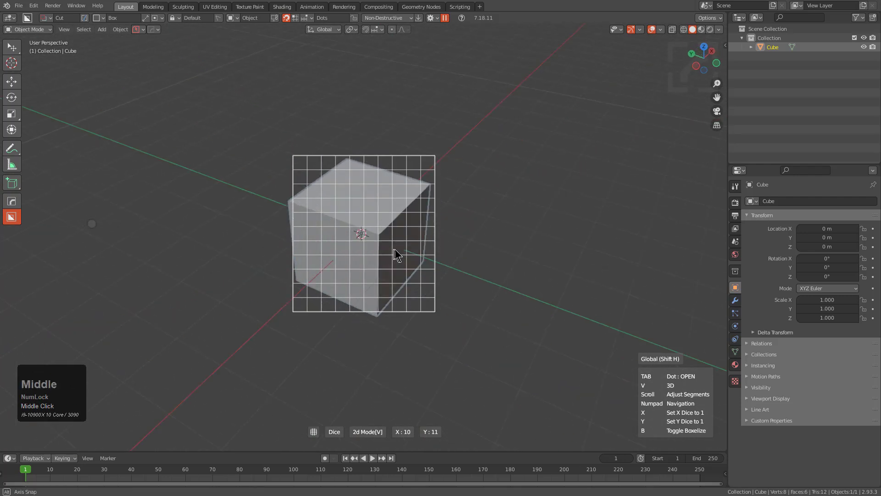
pyautogui.middleClick(363, 230)
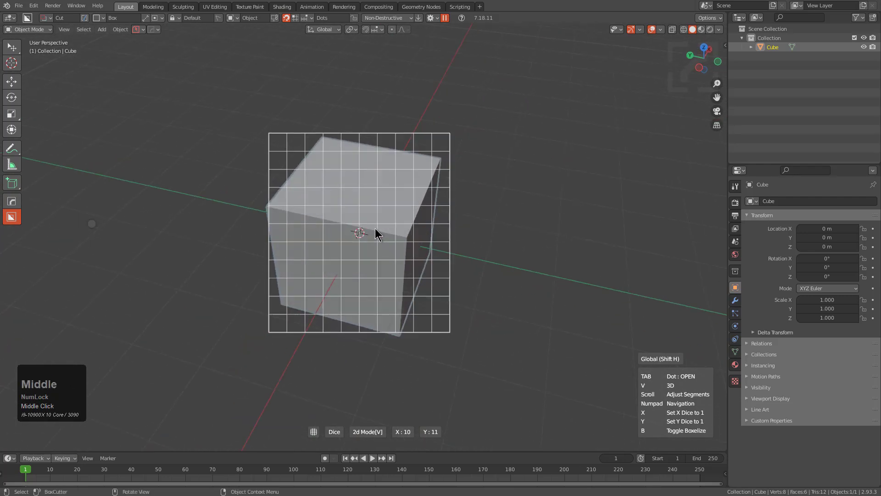
# Switch to orthographic view and raise the Dice Y count to 13, keeping X at 10
pyautogui.press('KP_5')
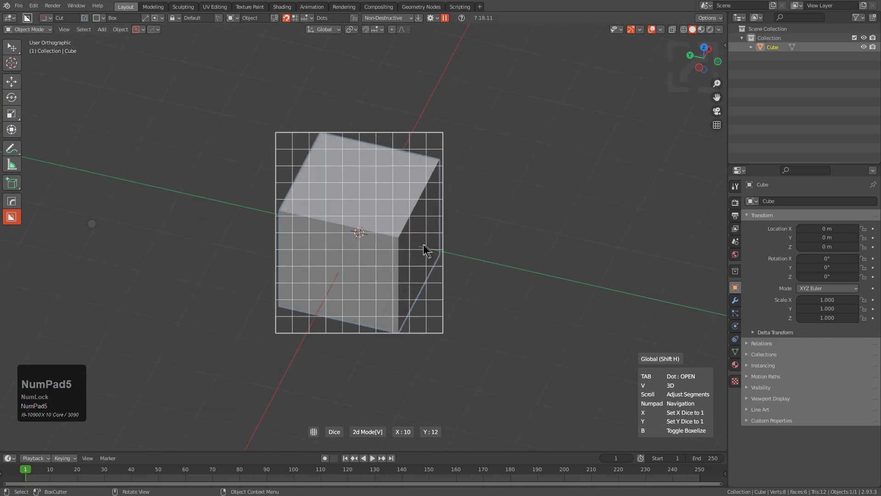
pyautogui.middleClick(335, 245)
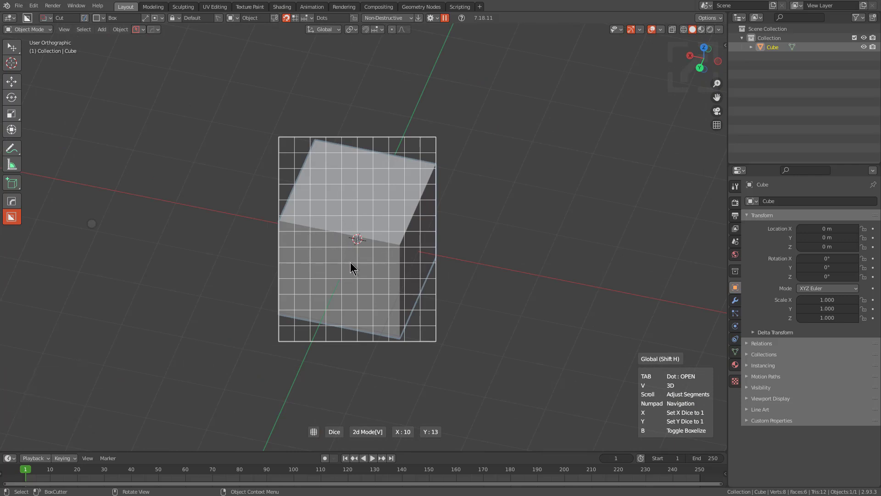
pyautogui.press('q')
pyautogui.press('q')
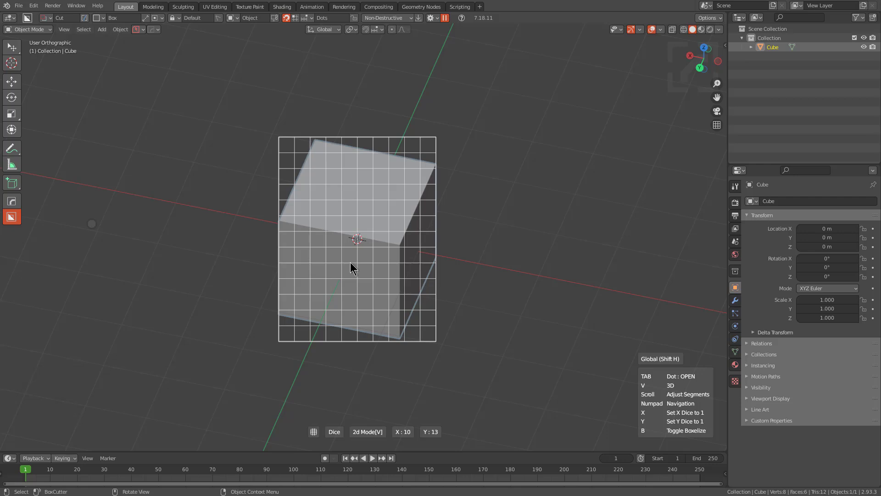
# Apply the dice grid, then relaunch Dice V2 on the plain cube in 2D mode
pyautogui.click(373, 229)
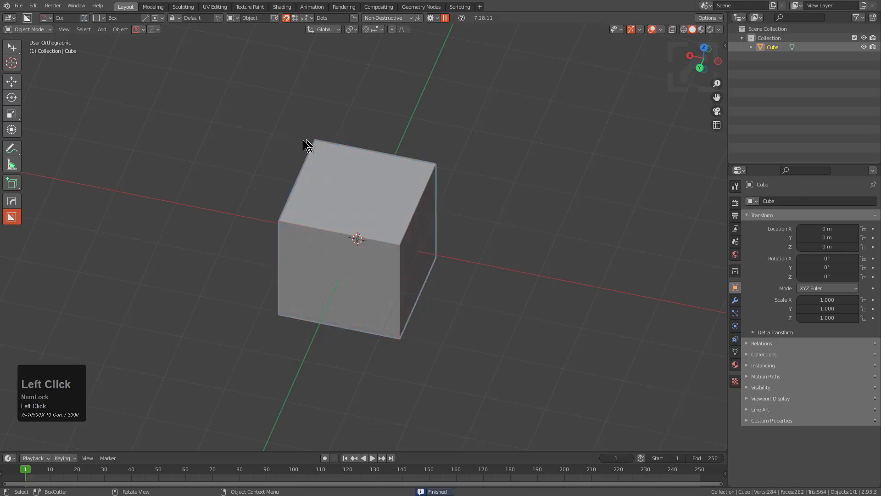
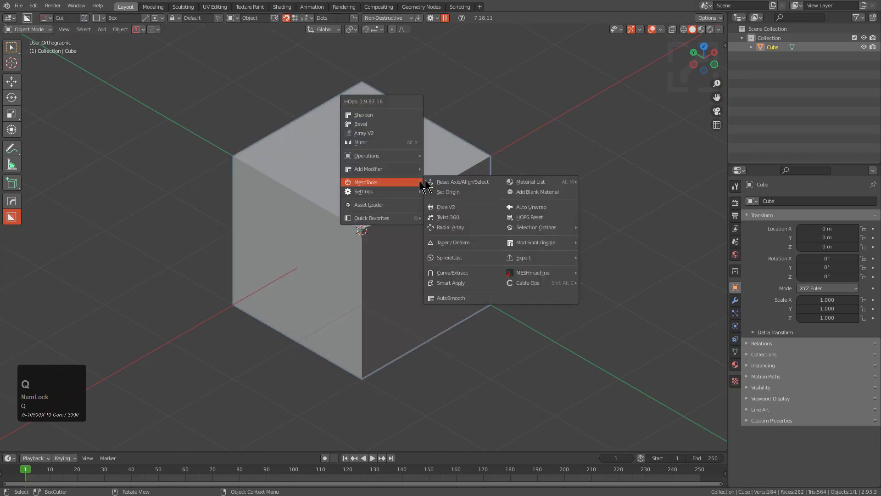
pyautogui.click(463, 209)
pyautogui.moveTo(463, 210); pyautogui.dragTo(463, 210)
pyautogui.press('v')
# Adjust the 2D dice segments to a 13 by 15 preview grid
pyautogui.scroll(-3)
pyautogui.scroll(3)
pyautogui.scroll(-3)
pyautogui.scroll(3)
pyautogui.press('Tab')
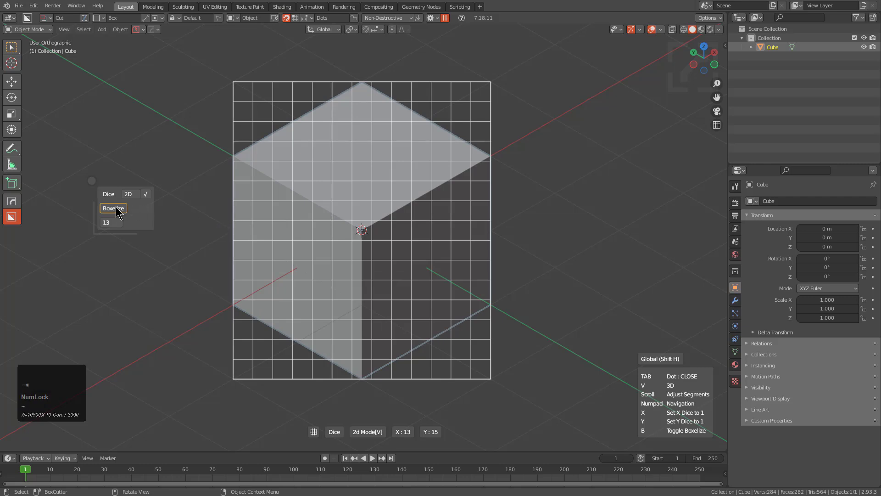
# With Boxelize on, scroll the dice counts keeping the grid cells square
pyautogui.click(118, 209)
pyautogui.scroll(-3)
pyautogui.scroll(3)
pyautogui.scroll(-3)
pyautogui.scroll(3)
pyautogui.scroll(-3)
pyautogui.scroll(-3)
pyautogui.click(127, 211)
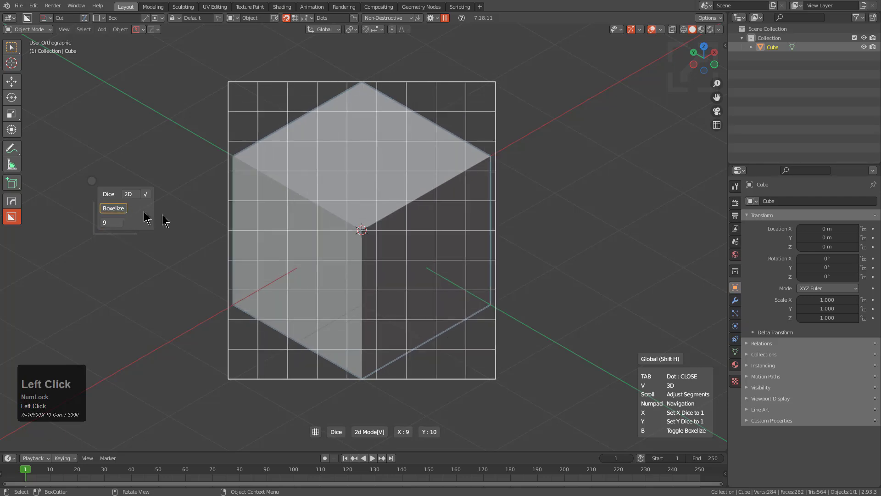
pyautogui.scroll(3)
pyautogui.scroll(-3)
pyautogui.scroll(-3)
pyautogui.scroll(-3)
pyautogui.scroll(3)
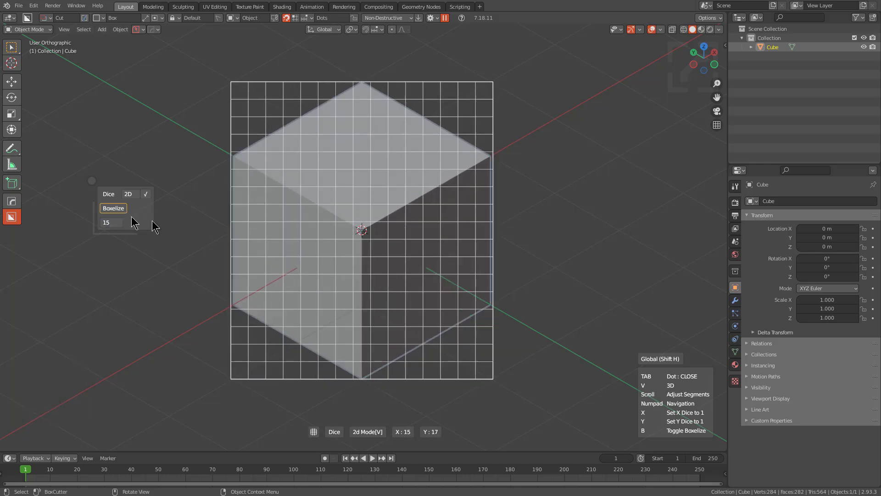
# Turn Boxelize off and set the grid to 9 across by 17 down, then collapse the panel
pyautogui.click(117, 224)
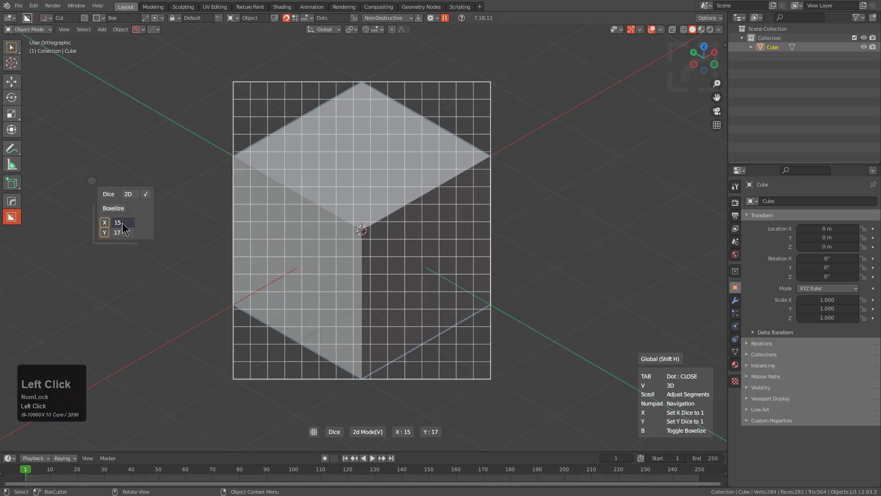
pyautogui.scroll(-3)
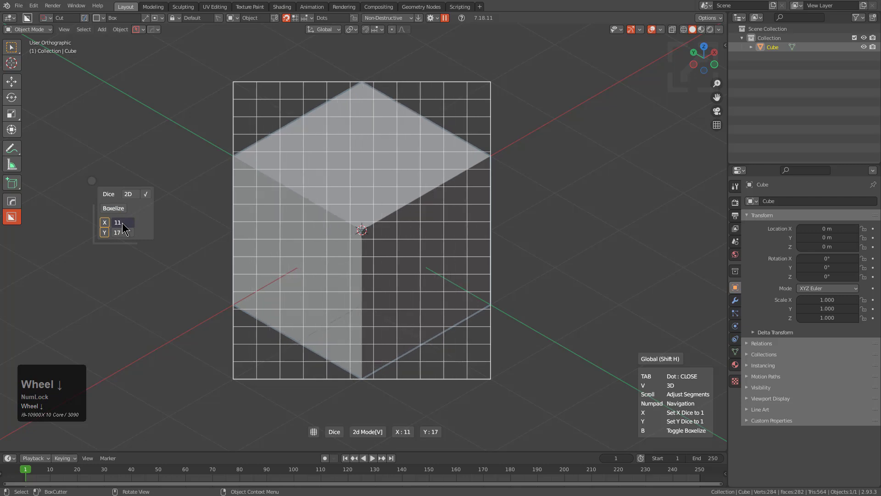
pyautogui.scroll(3)
pyautogui.scroll(-3)
pyautogui.scroll(3)
pyautogui.scroll(-3)
pyautogui.scroll(3)
pyautogui.click(96, 184)
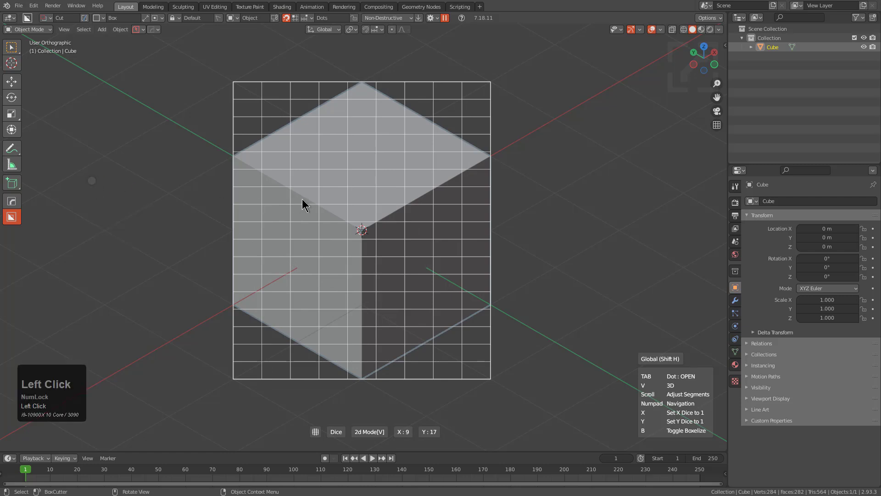
# Collapse X to one row then Y to one column, scrolling the remaining axis count each time
pyautogui.press('x')
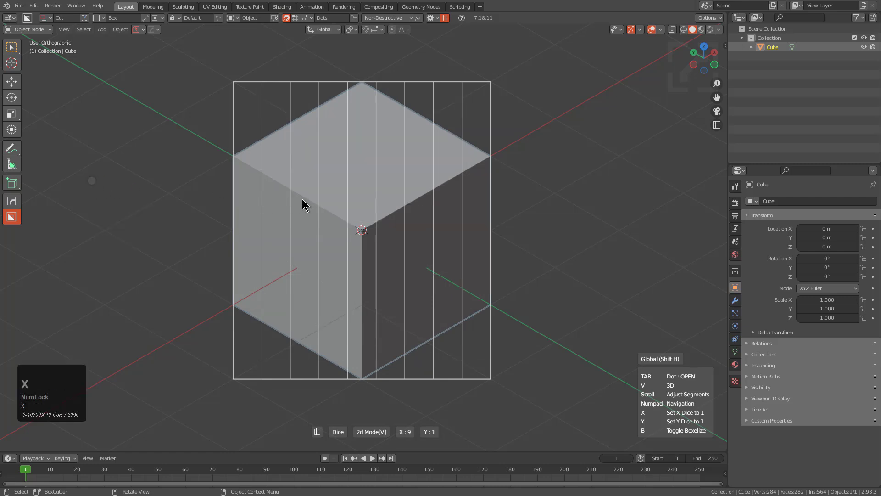
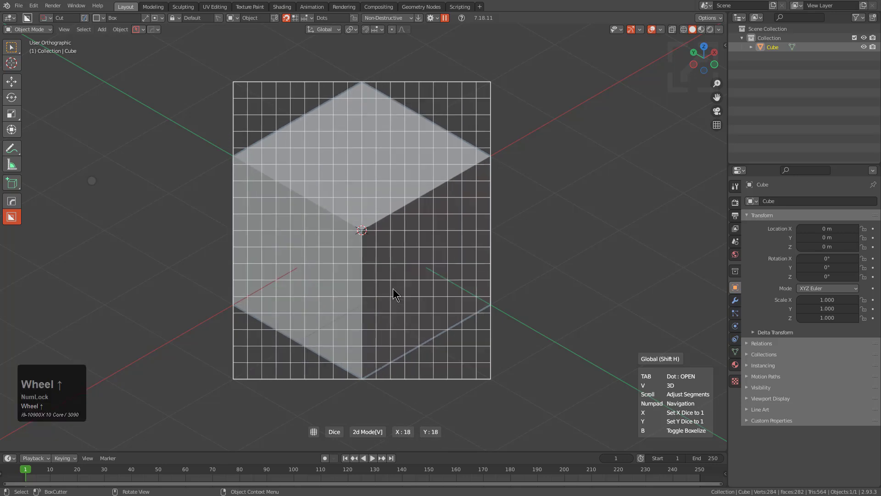
pyautogui.scroll(-3)
pyautogui.scroll(3)
pyautogui.scroll(-3)
pyautogui.scroll(3)
pyautogui.scroll(3)
pyautogui.press('y')
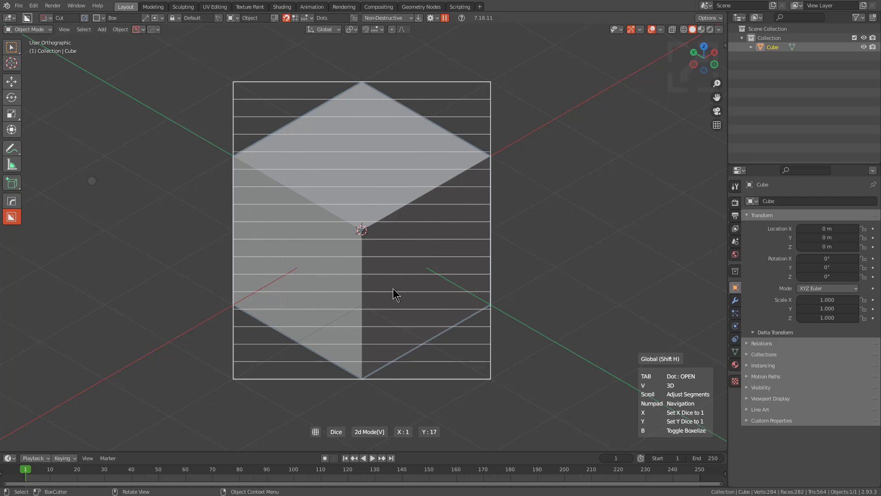
pyautogui.scroll(-3)
pyautogui.scroll(3)
pyautogui.scroll(-3)
pyautogui.scroll(3)
pyautogui.scroll(-3)
pyautogui.scroll(3)
pyautogui.scroll(-3)
pyautogui.scroll(3)
# Reduce the grid to a single cell, then rebuild one X cut with twenty-four Y slices
pyautogui.press('x')
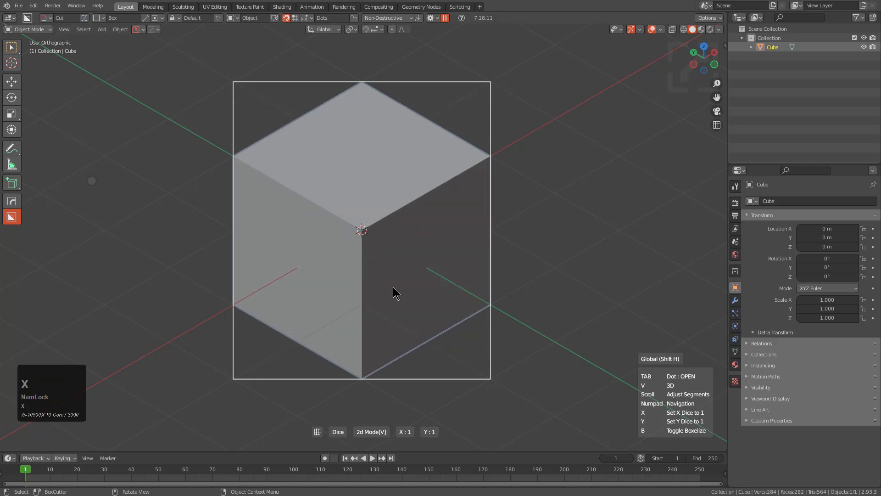
pyautogui.scroll(3)
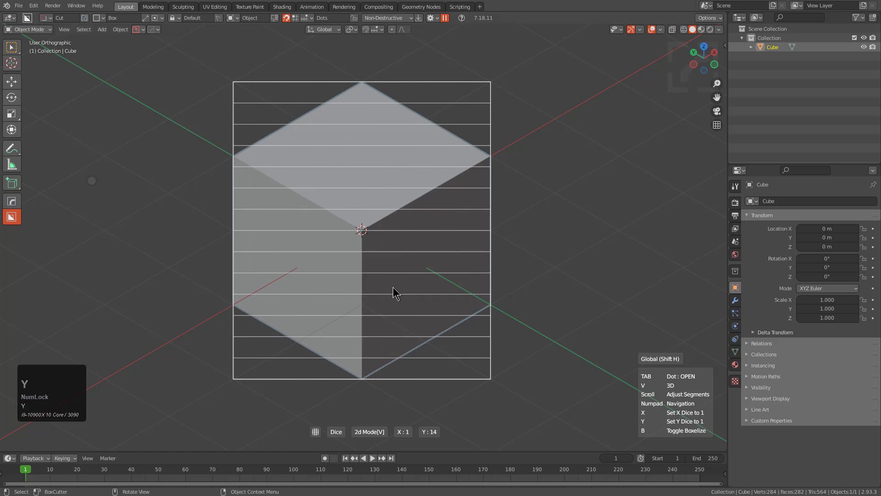
pyautogui.press('y')
pyautogui.scroll(-3)
pyautogui.scroll(3)
pyautogui.scroll(-3)
pyautogui.scroll(3)
pyautogui.scroll(-3)
pyautogui.middleClick(314, 290)
pyautogui.scroll(3)
pyautogui.scroll(-3)
pyautogui.scroll(3)
# Apply the Dice V2 cuts, subdividing the cube into 910 faces
pyautogui.click(385, 284)
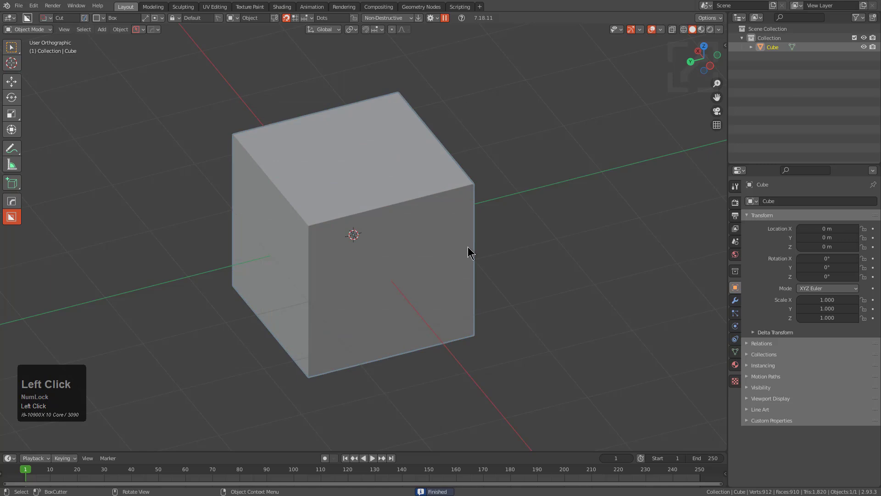
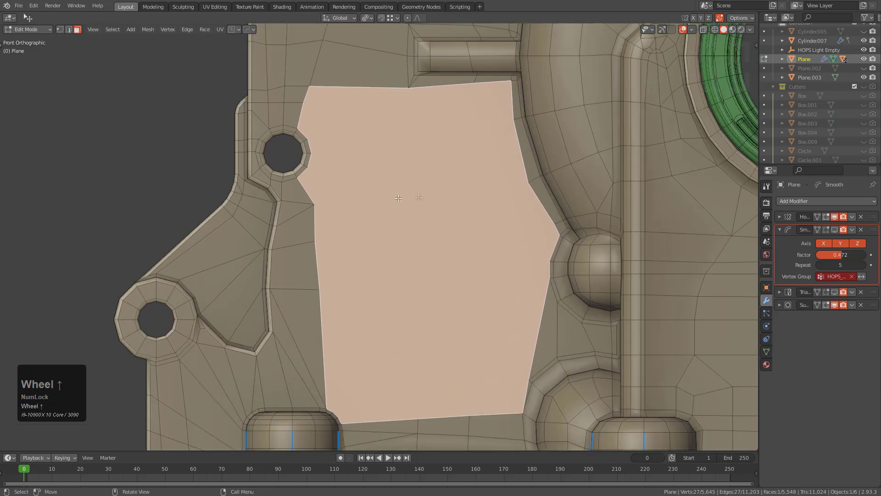
# Run Dice V2 in 2D mode on the large selected face, re-gridding it into small quads
pyautogui.press('q')
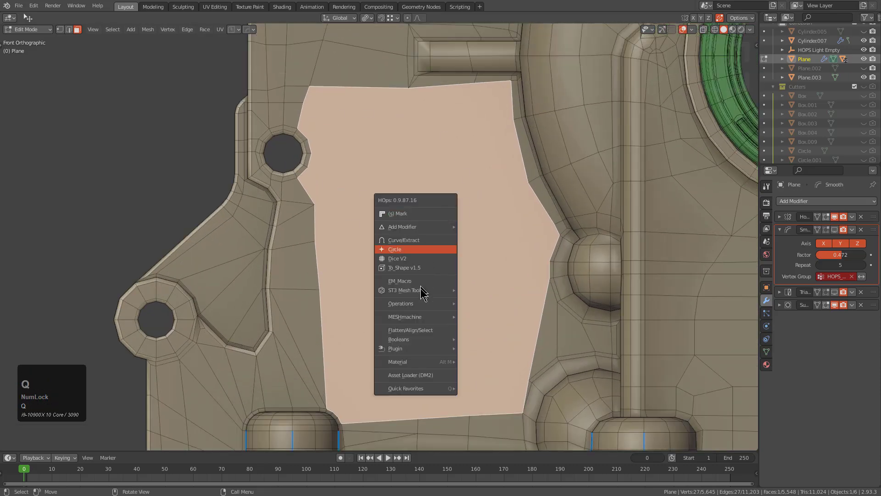
pyautogui.click(420, 260)
pyautogui.press('v')
pyautogui.scroll(-3)
pyautogui.scroll(3)
pyautogui.click(421, 260)
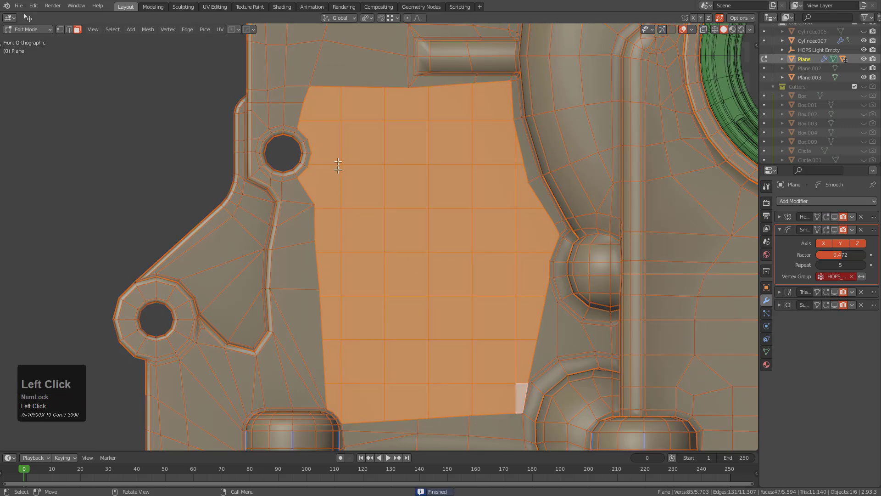
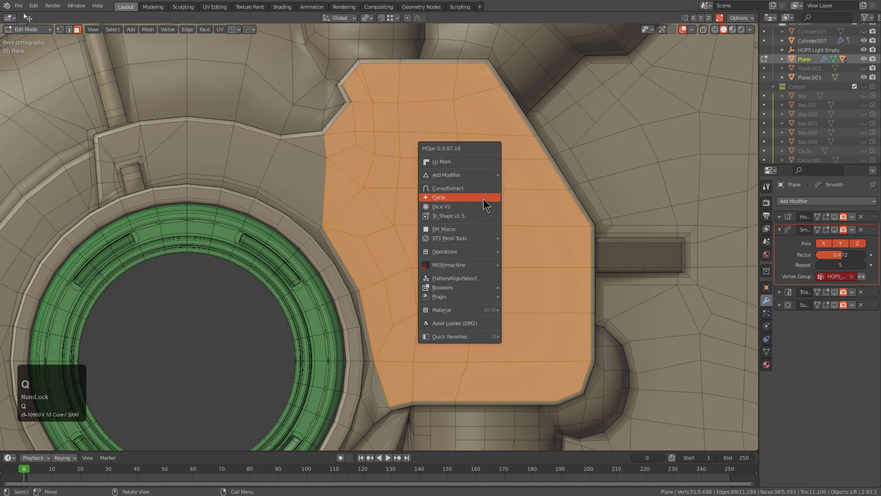
# Merge the selected faces into one and start Dice V2 on it in 2D mode
pyautogui.press('f')
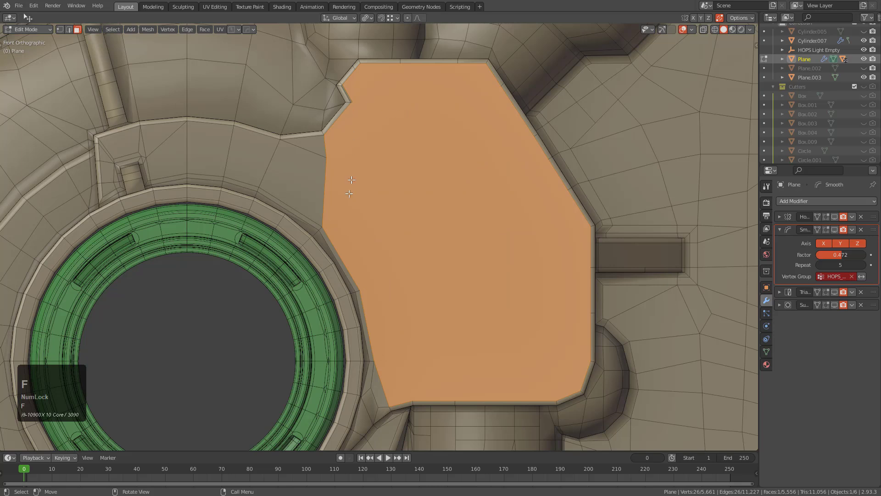
pyautogui.press('q')
pyautogui.click(475, 154)
pyautogui.doubleClick(475, 159)
pyautogui.press('v')
# Set the dice grid to 7 by 9 and apply it to the merged face
pyautogui.scroll(-3)
pyautogui.scroll(-3)
pyautogui.scroll(-3)
pyautogui.scroll(3)
pyautogui.scroll(3)
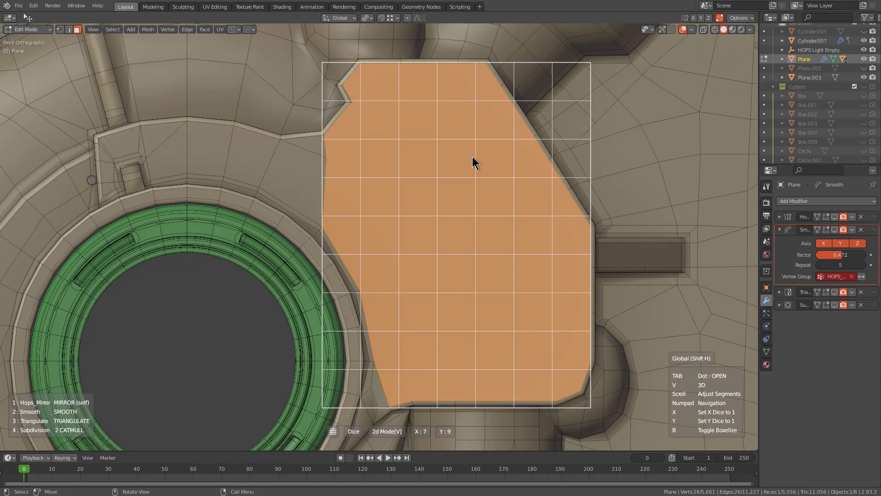
pyautogui.click(475, 159)
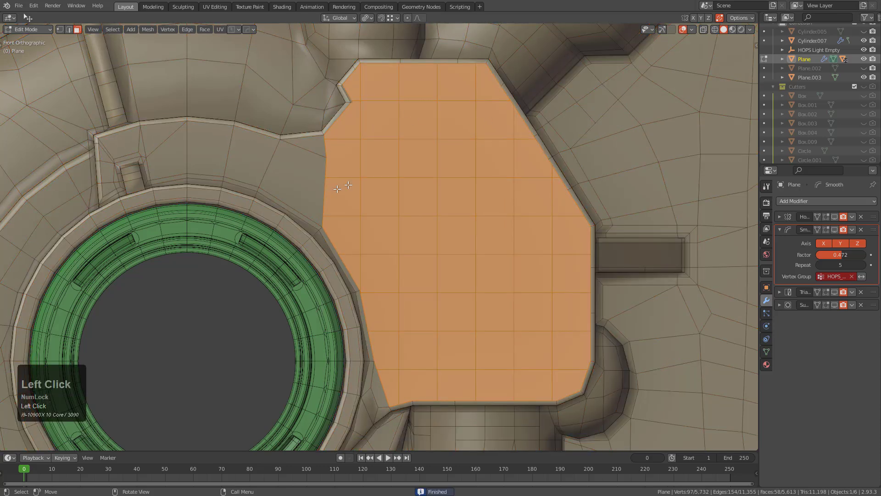
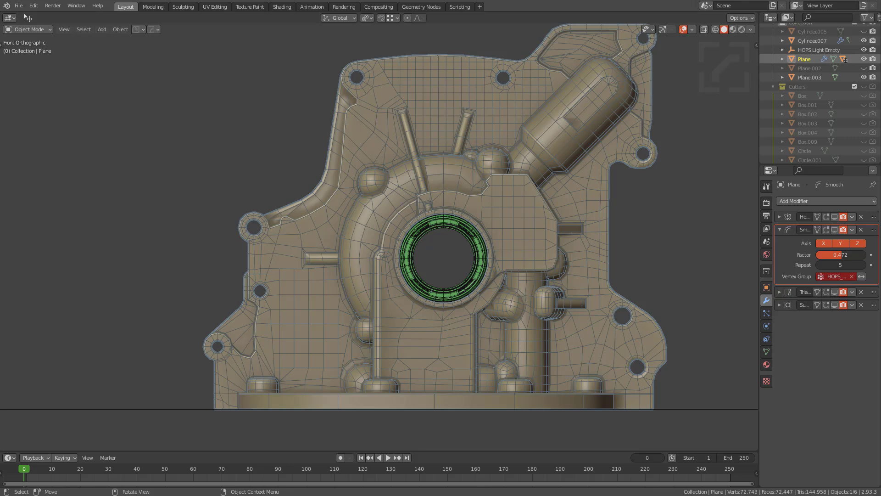
# Enter Edit Mode in face select and pick the recessed pocket face beside the angled tube
pyautogui.press('Caps_Lock')
pyautogui.middleClick(645, 151)
pyautogui.scroll(3)
pyautogui.middleClick(646, 187)
pyautogui.scroll(3)
pyautogui.press('Tab')
pyautogui.press('3')
pyautogui.write('31')
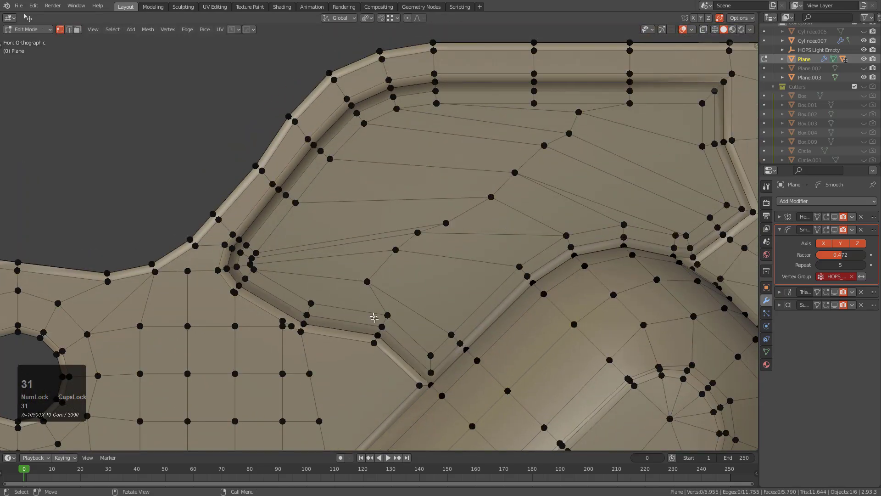
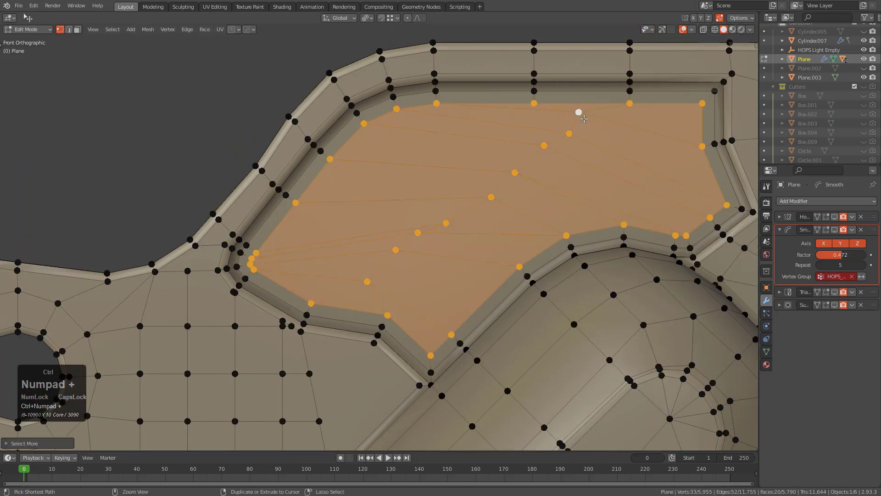
pyautogui.press('f')
pyautogui.write('fq')
# Run Dice V2 from Quick Favorites to cut the pocket into an even quad grid and return to Object Mode
pyautogui.click(542, 126)
pyautogui.press('v')
pyautogui.scroll(-3)
pyautogui.scroll(-3)
pyautogui.click(542, 126)
pyautogui.press('alt+a')
pyautogui.scroll(-3)
pyautogui.press('Tab')
pyautogui.middleClick(446, 235)
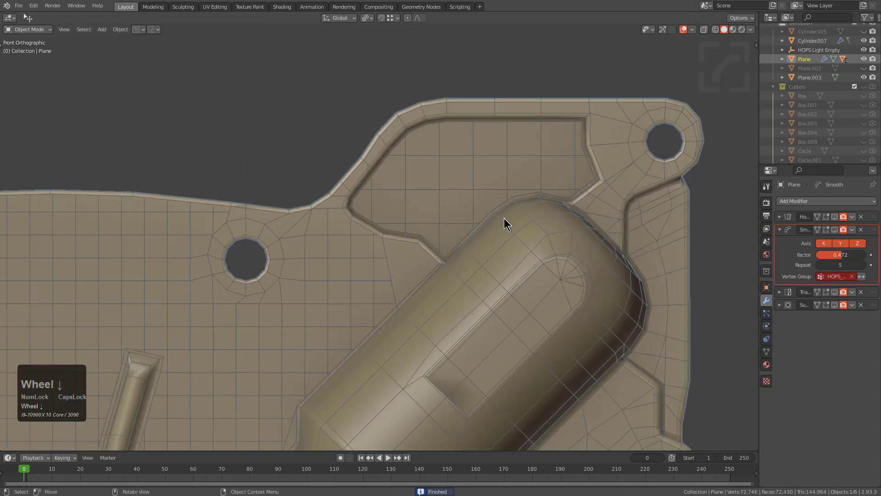